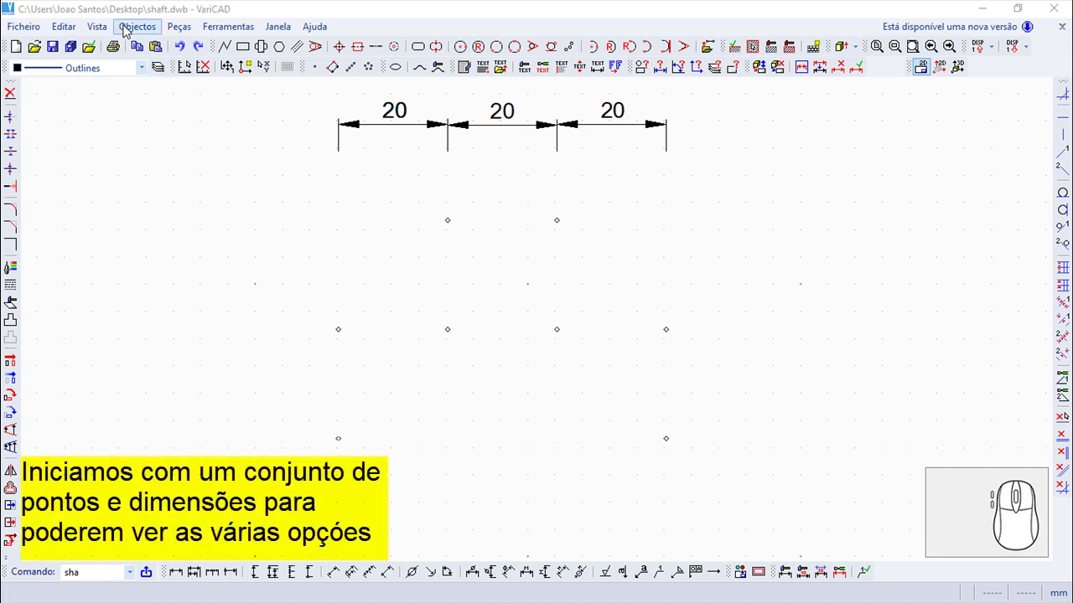
Bring up the Objectos > Desenhar > Linhas list of line-drawing commands
left_click(126, 29)
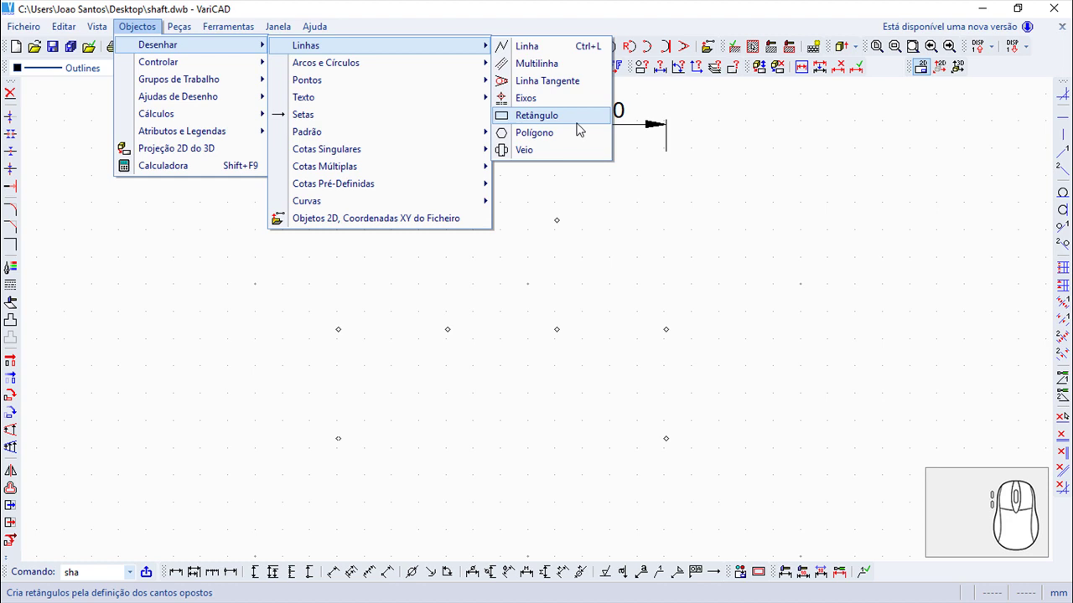
Start the Veio shaft command from the line-drawing list
left_click(582, 160)
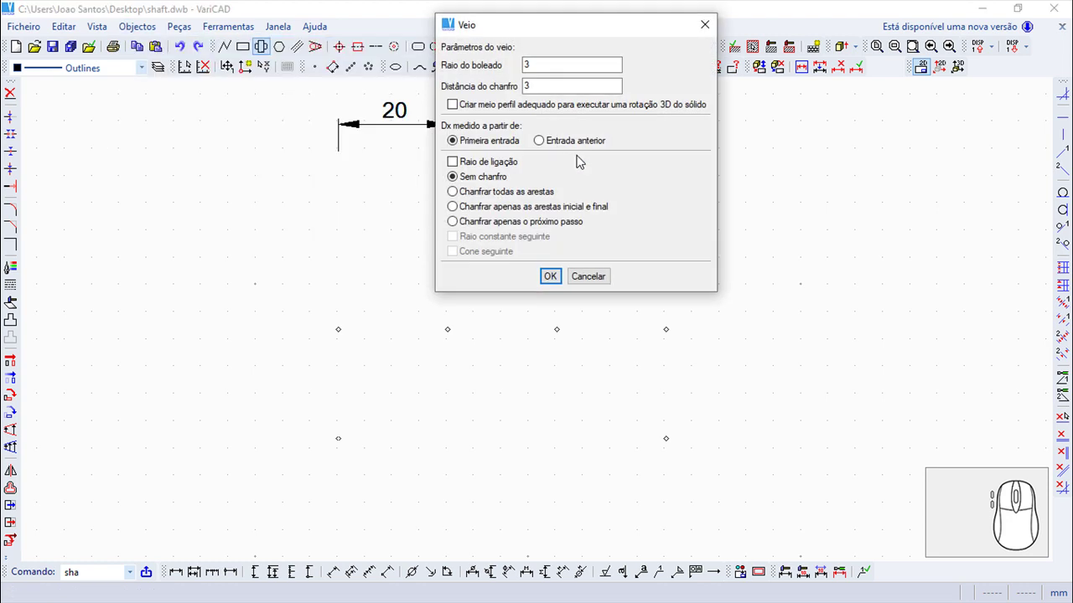
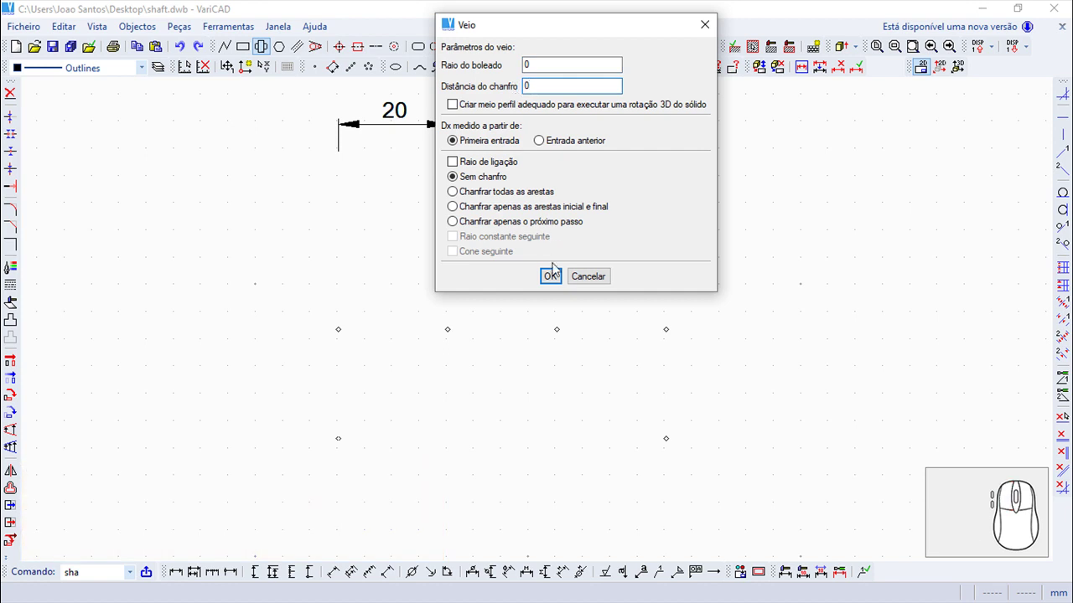
Confirm zero fillet and chamfer, then step the shaft profile with Dx/Dy increments of 20 from the first entry
left_click(559, 280)
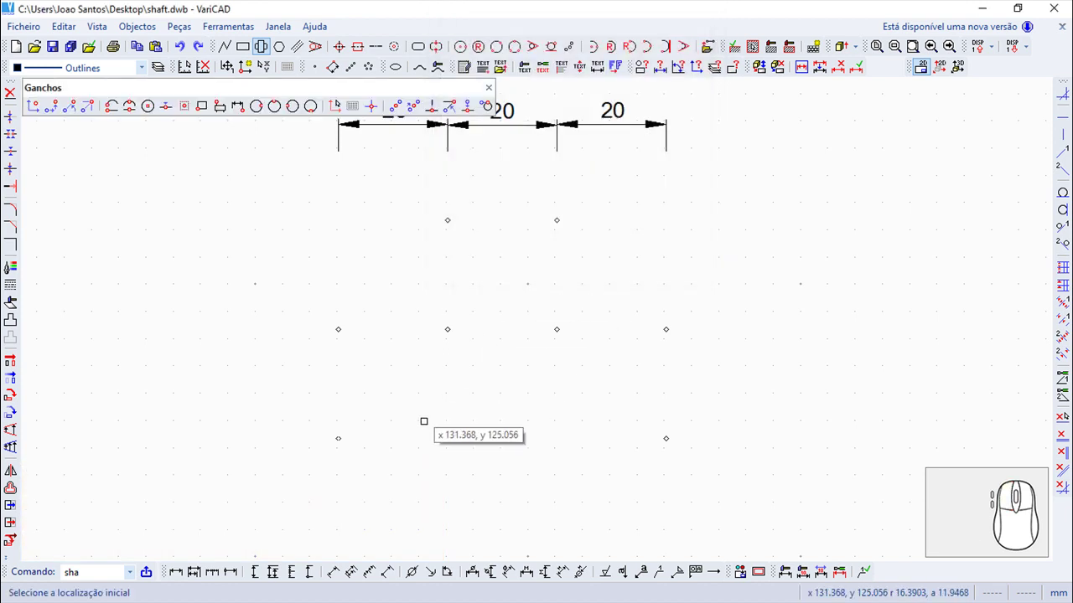
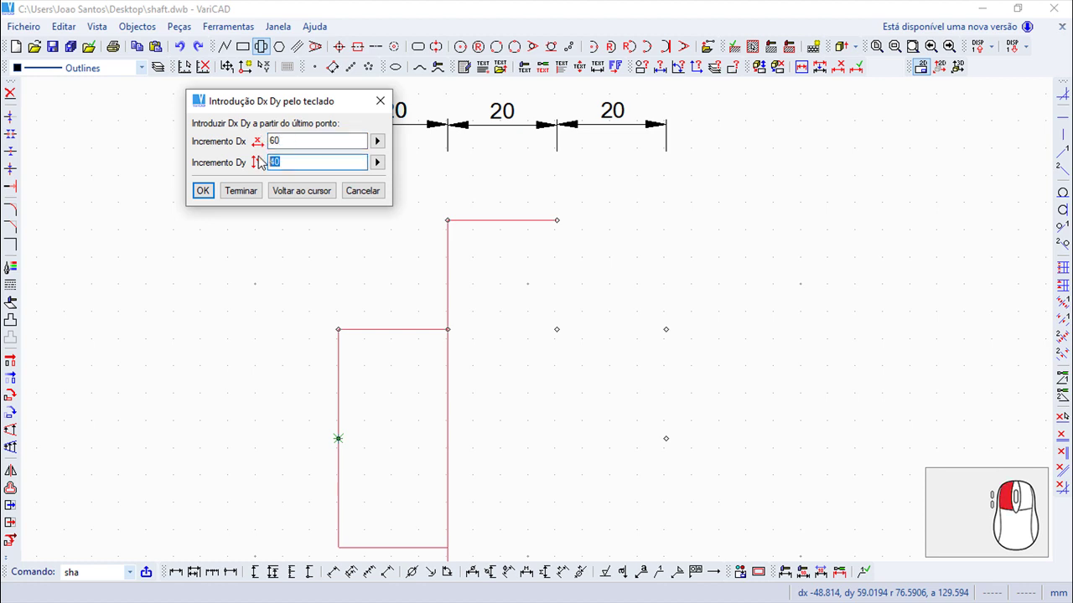
key("2")
key("0")
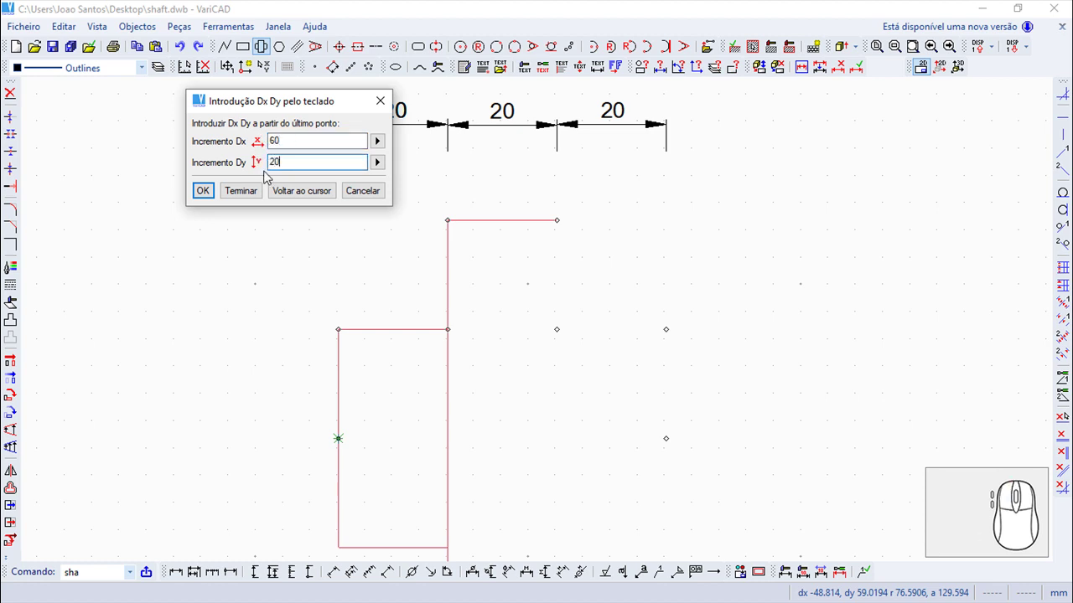
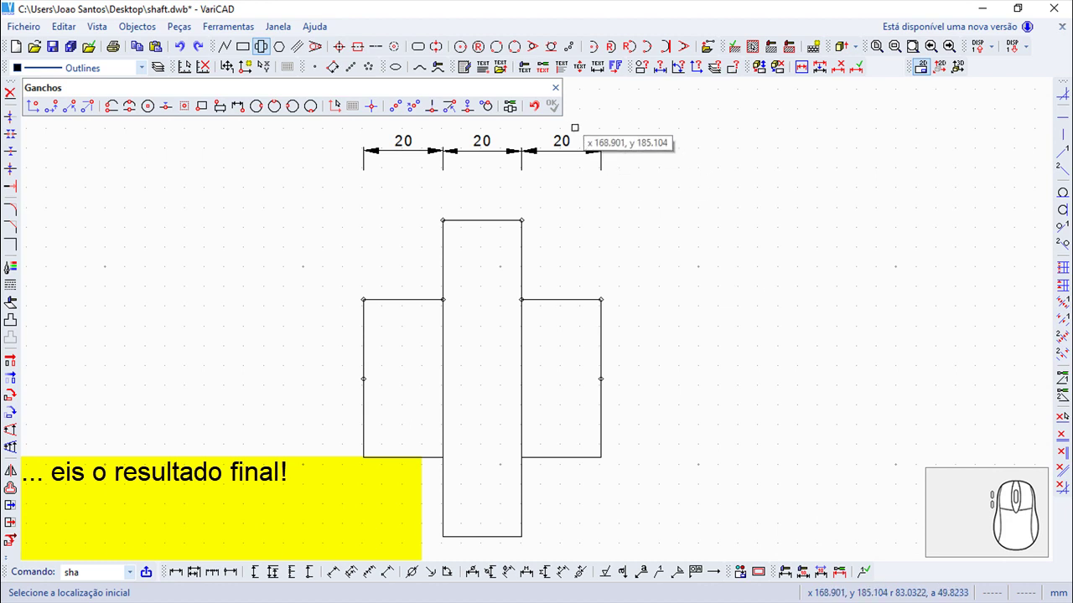
End the Veio command and undo the drawn three-section shaft profile
left_click(543, 113)
key("Escape")
left_click(180, 52)
scroll("up", 3)
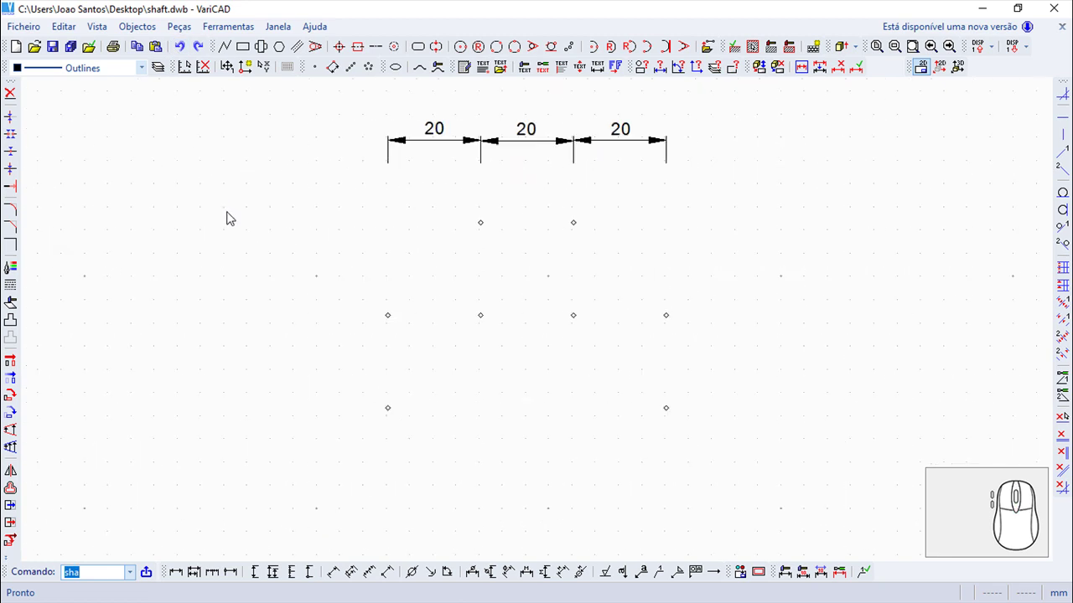
Restart Veio and set Dx to be measured from the previous entry (Entrada anterior)
middle_click(233, 221)
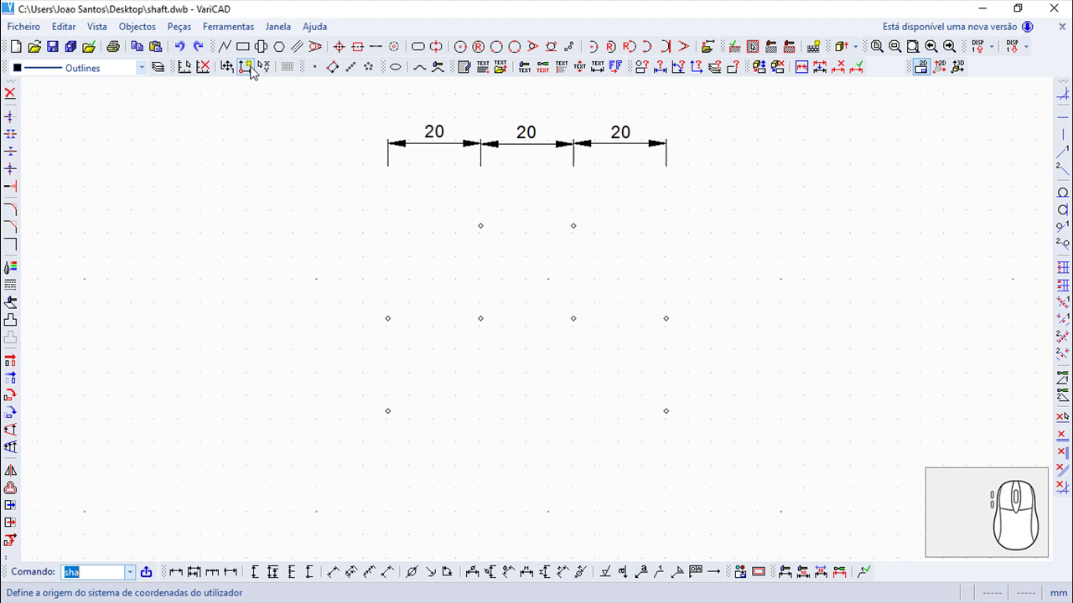
left_click(266, 45)
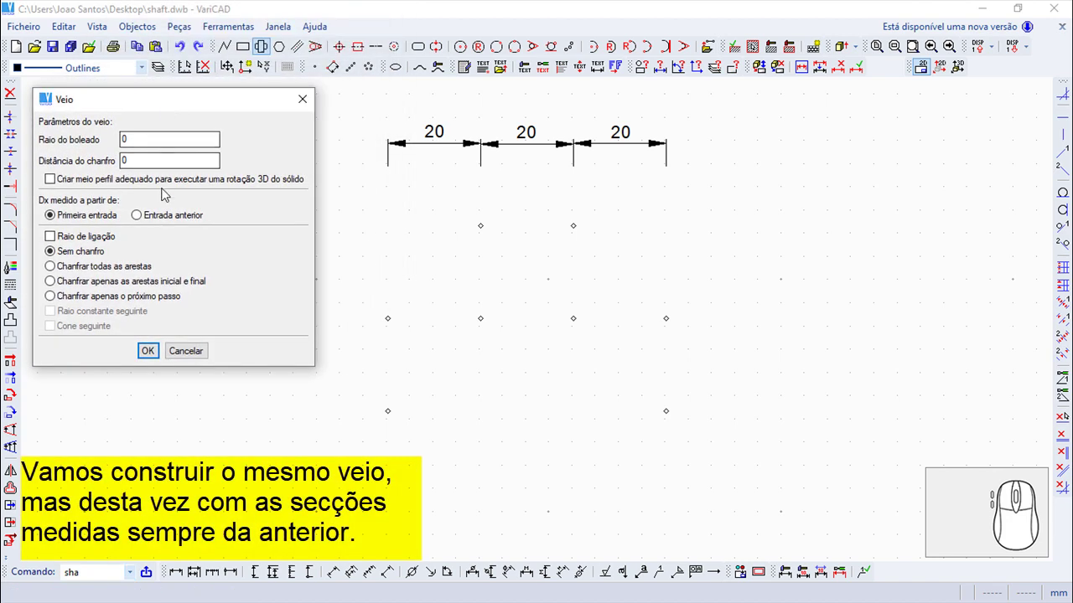
left_click(145, 222)
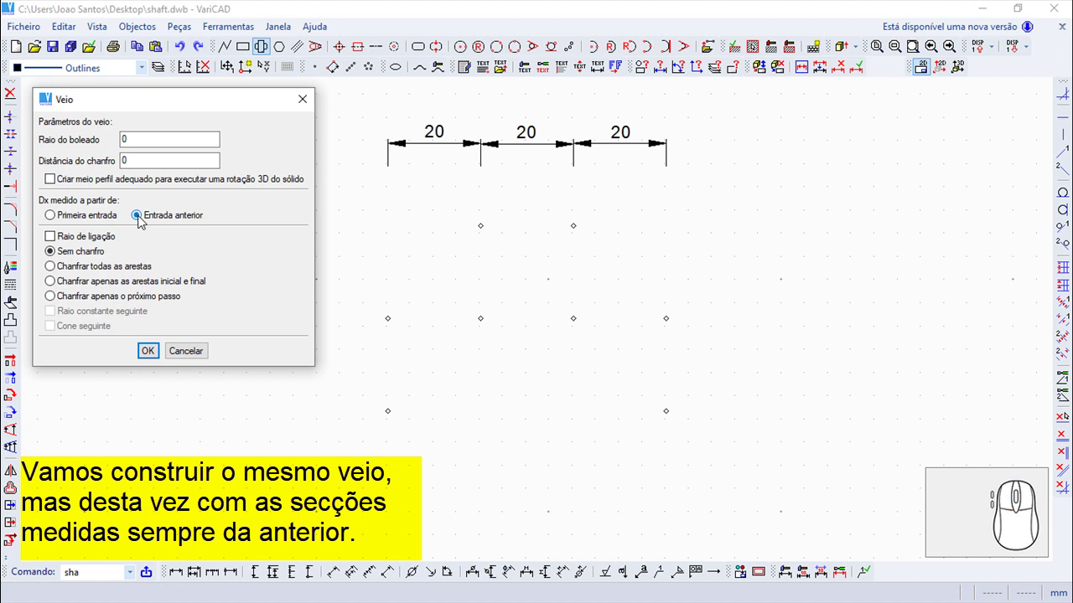
Draw the three-section stepped shaft from the start point using relative Dx/Dy increments of 20, then finish
left_click(155, 361)
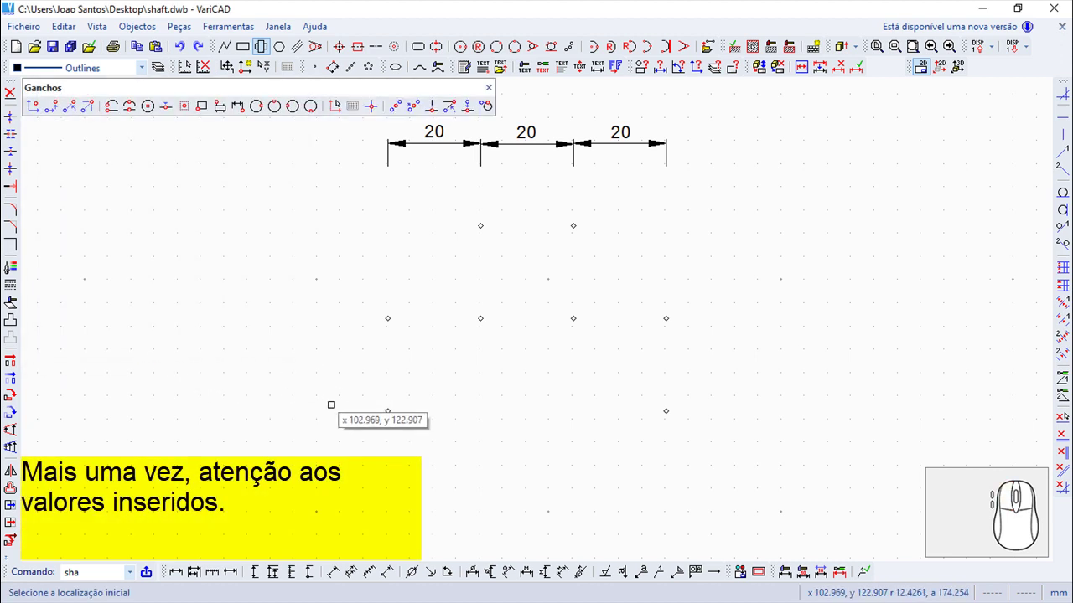
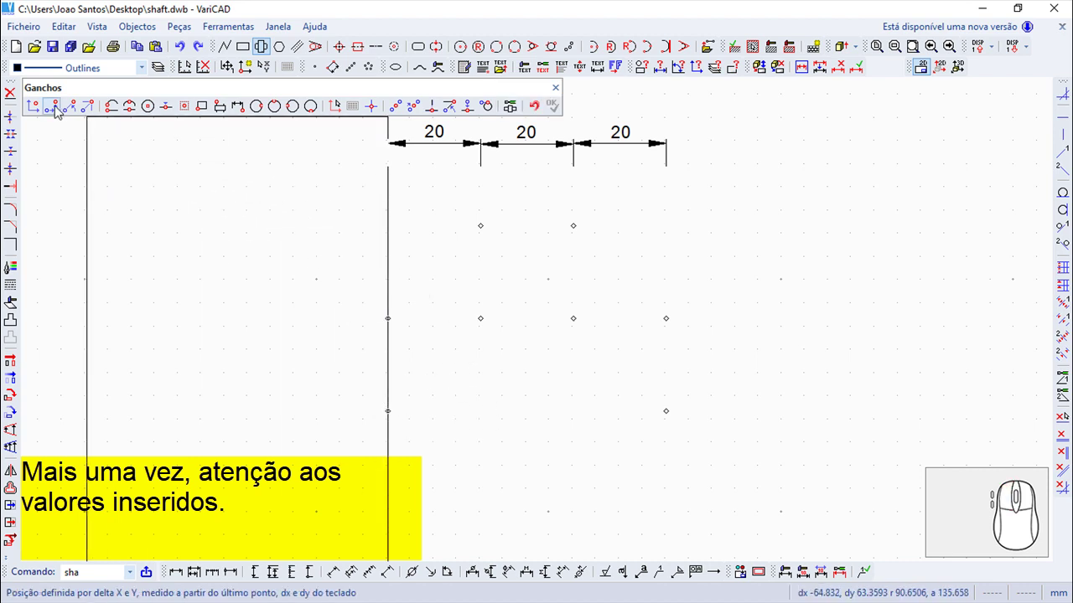
left_click(56, 108)
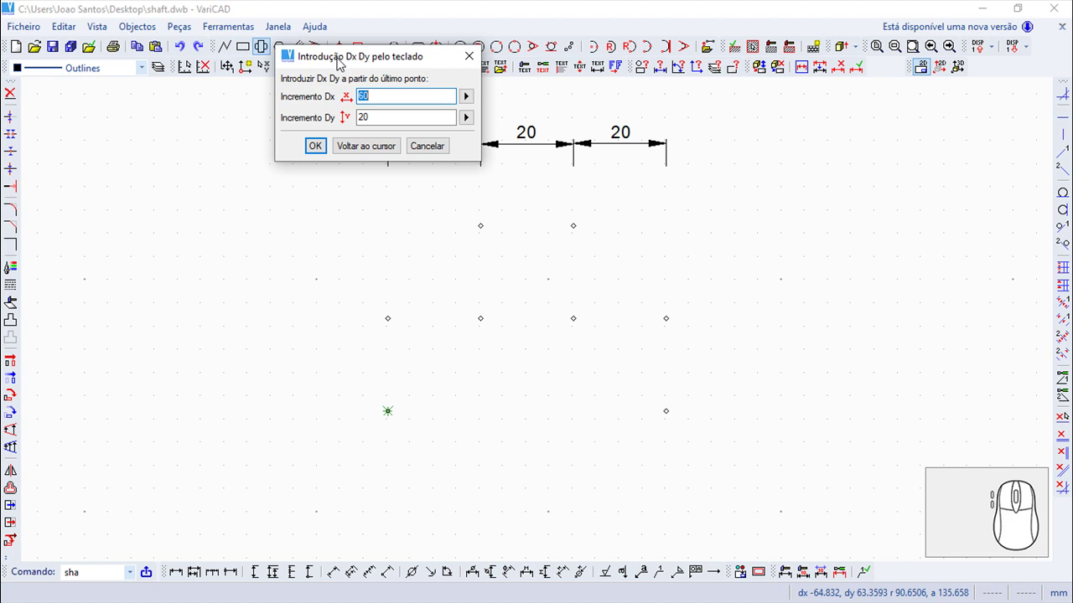
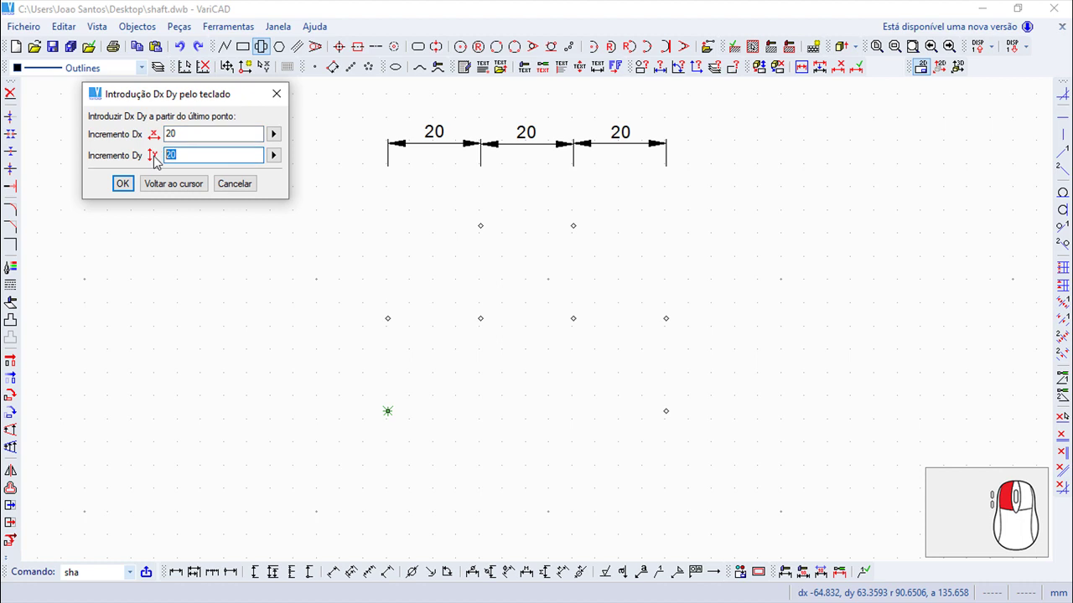
key("Return")
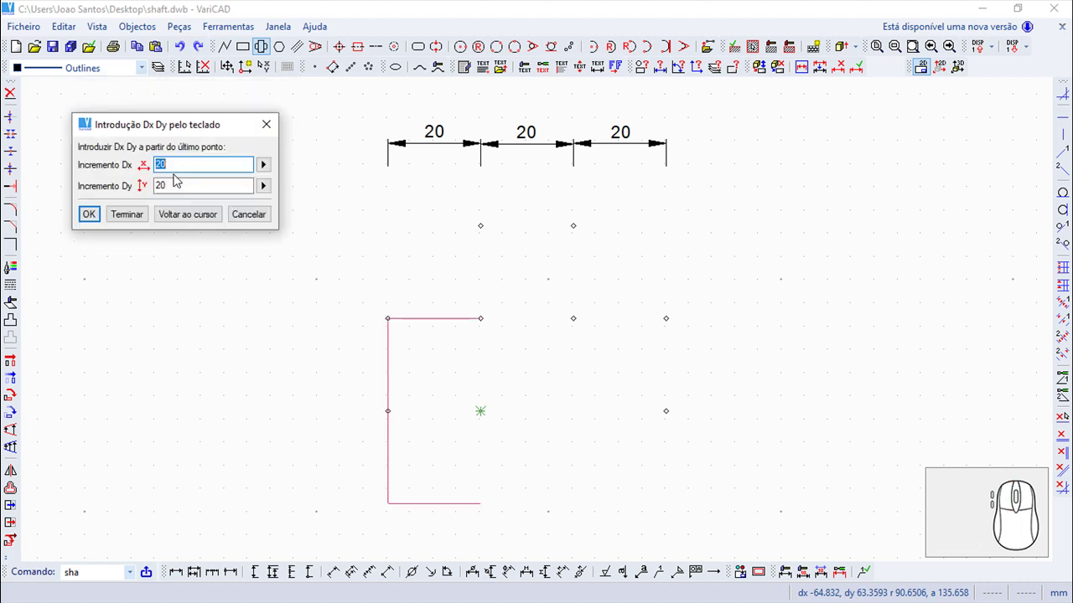
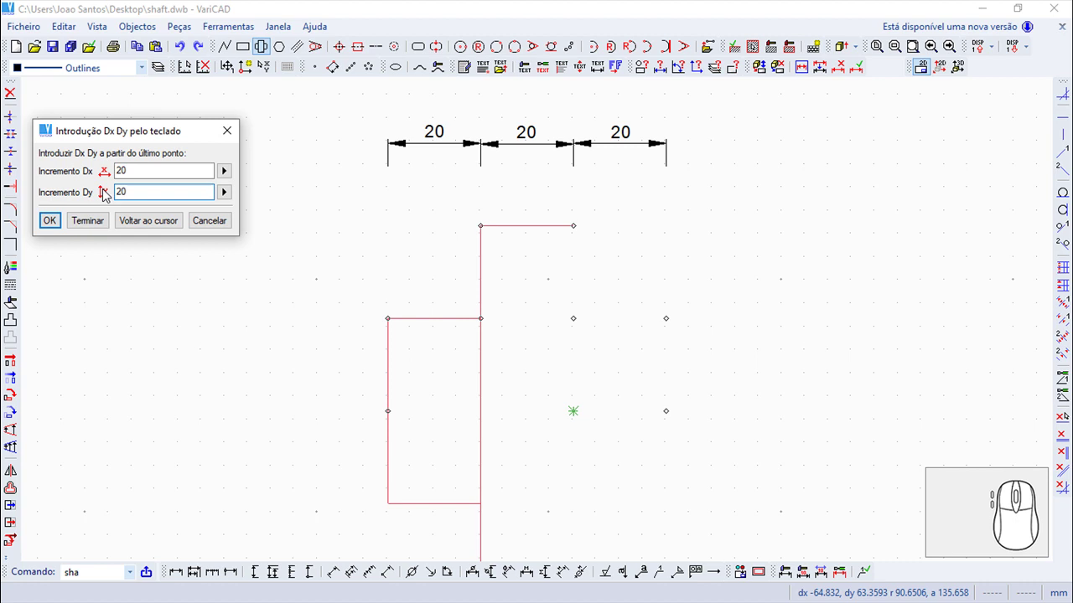
key("Return")
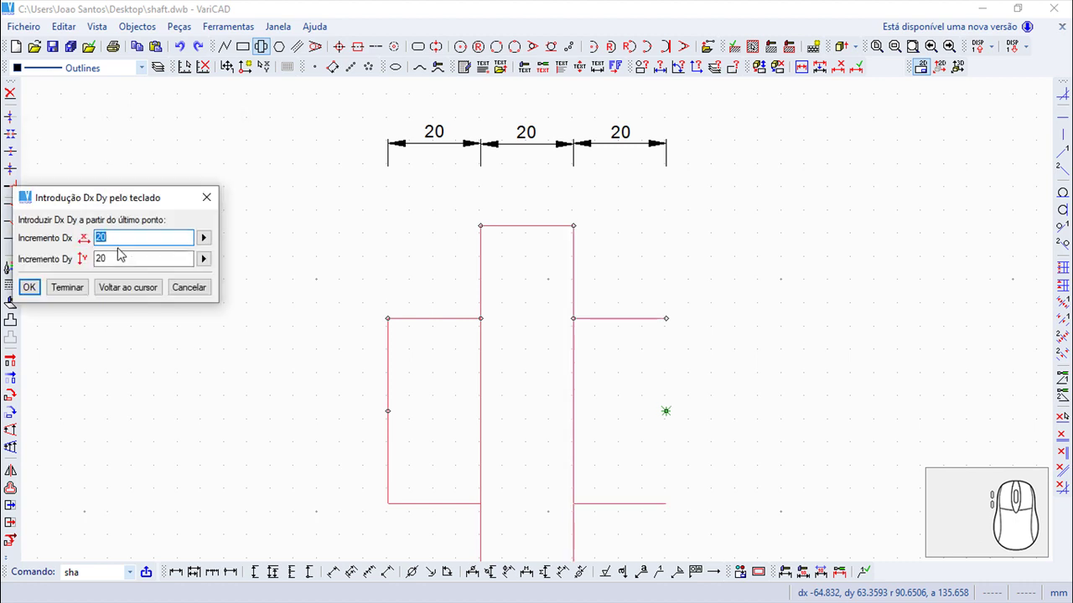
left_click(140, 288)
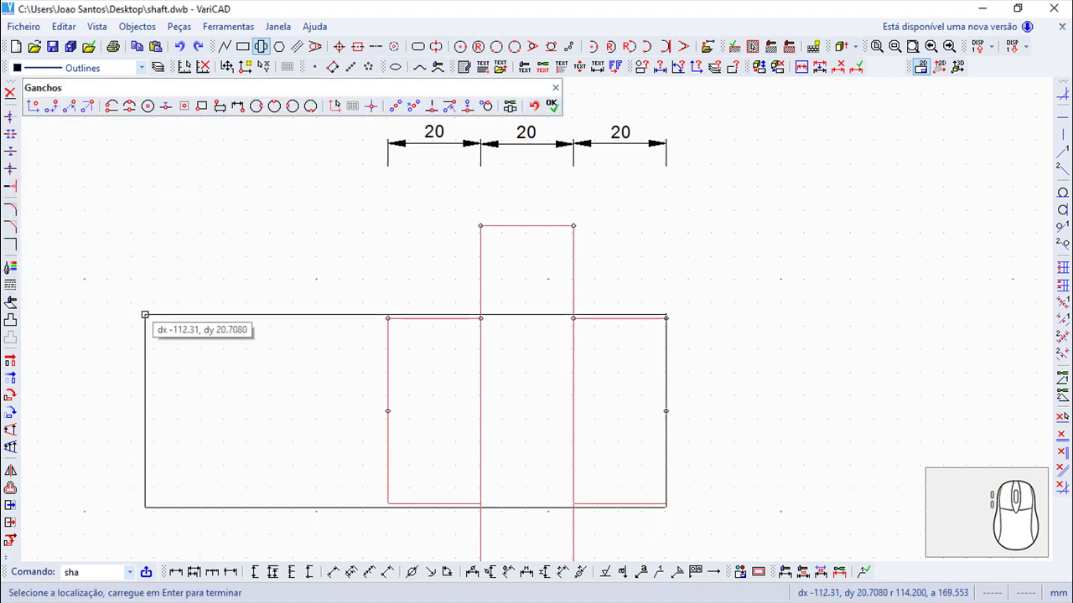
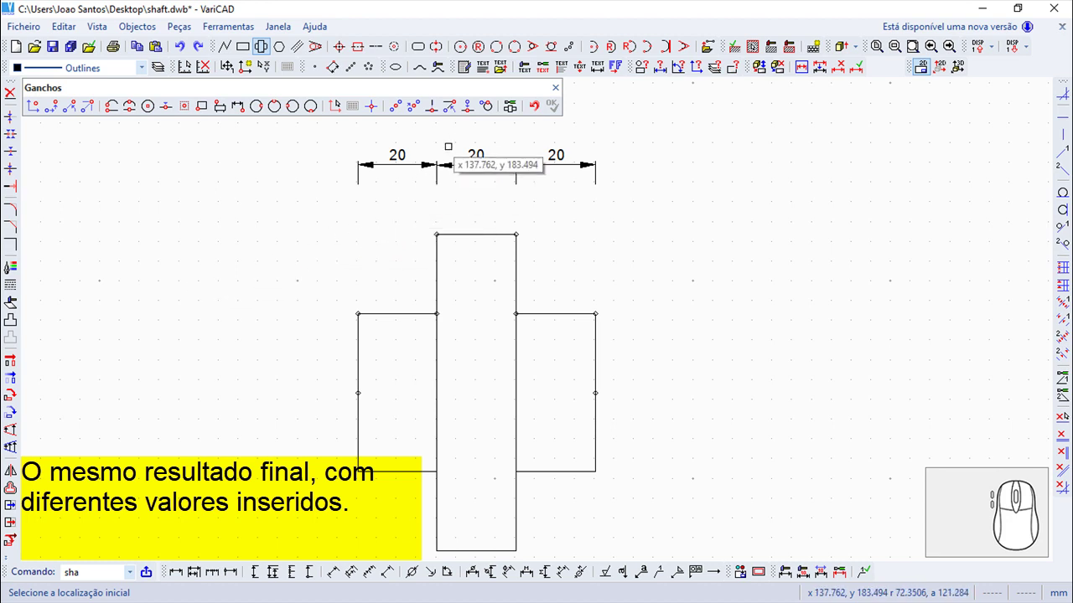
End the shaft command, undo the second profile and recentre the points in view
left_click(562, 93)
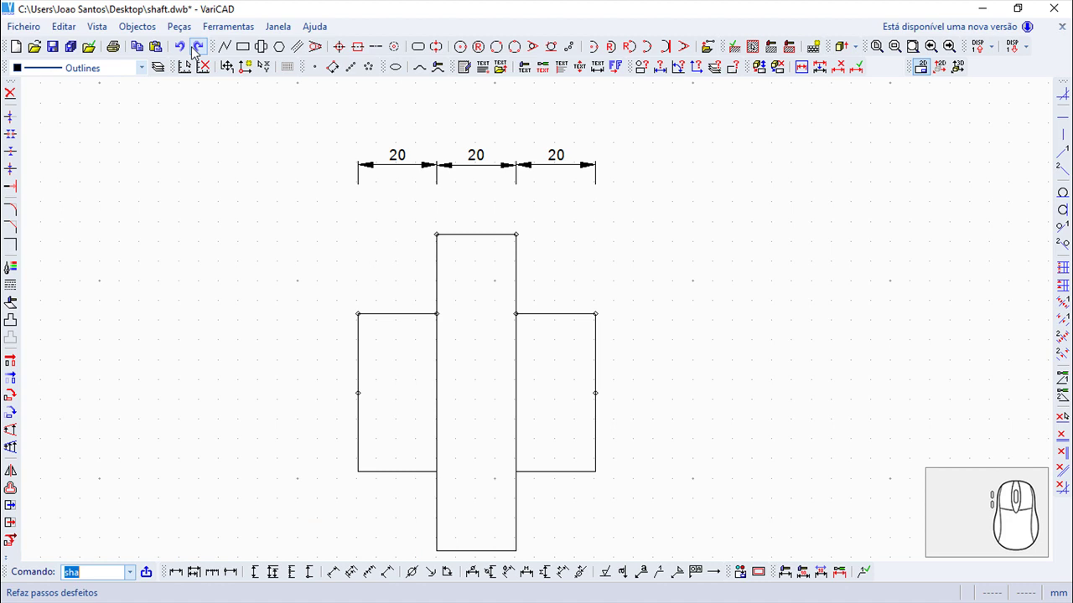
left_click(184, 47)
scroll("up", 3)
scroll("down", 3)
left_click_drag(242, 216, 264, 170)
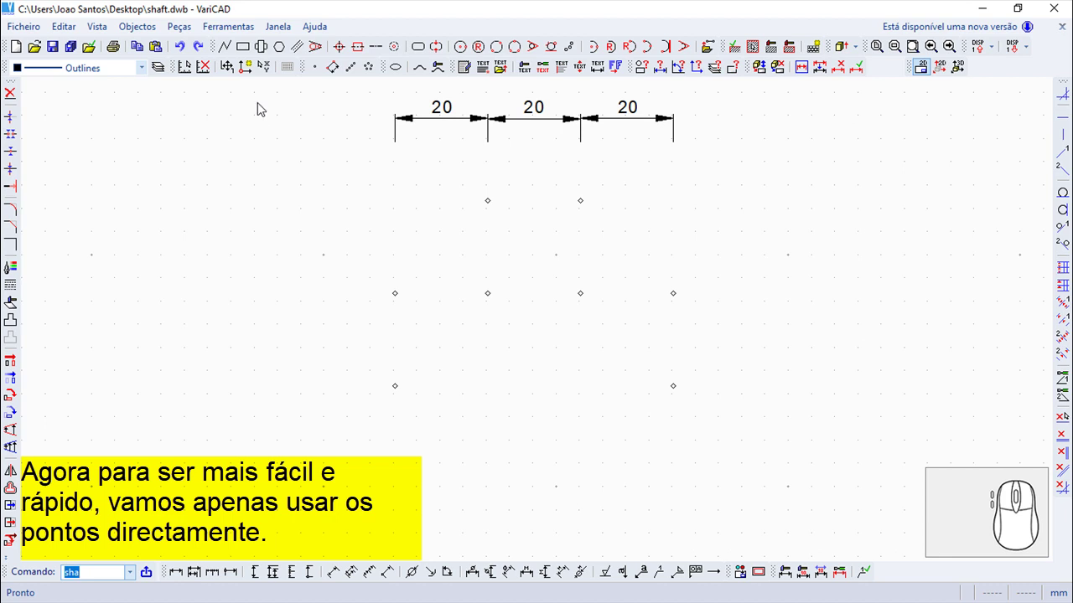
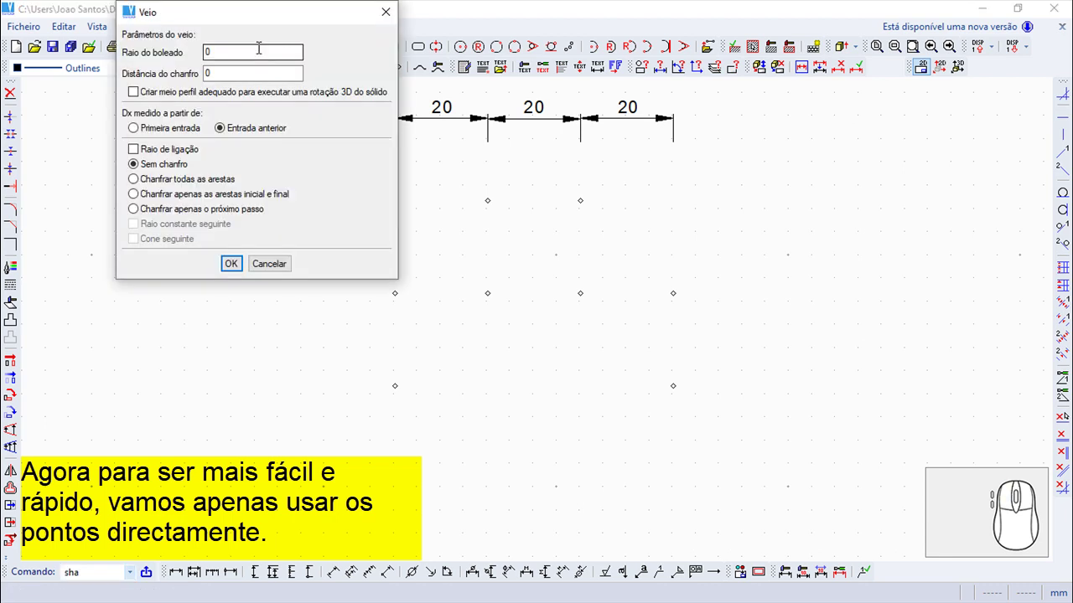
Set steps measured from the first entry with fillet radius 3 and confirm the shaft settings
left_click(137, 129)
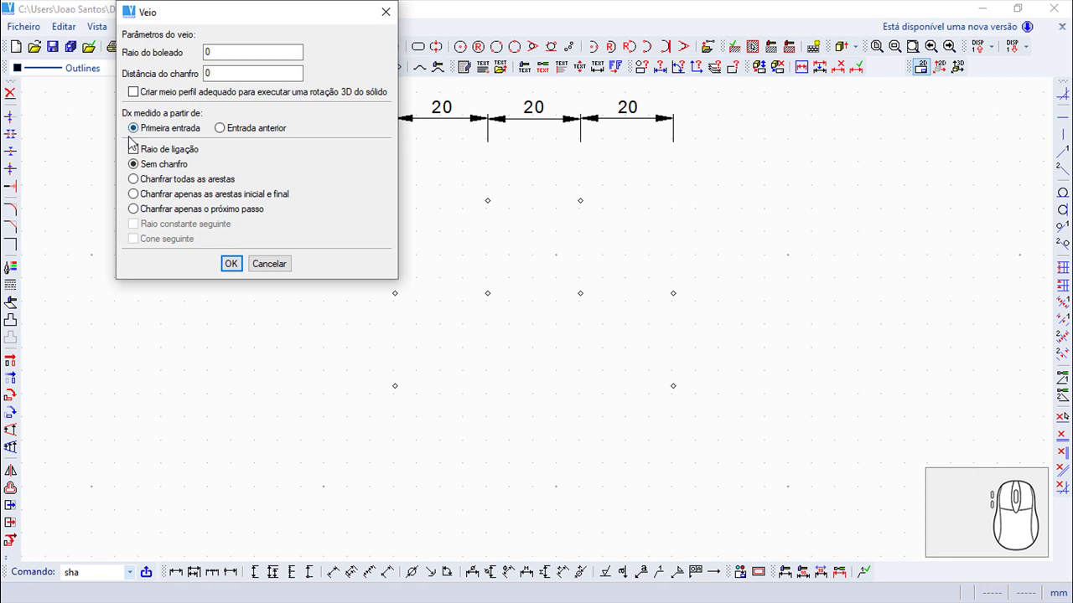
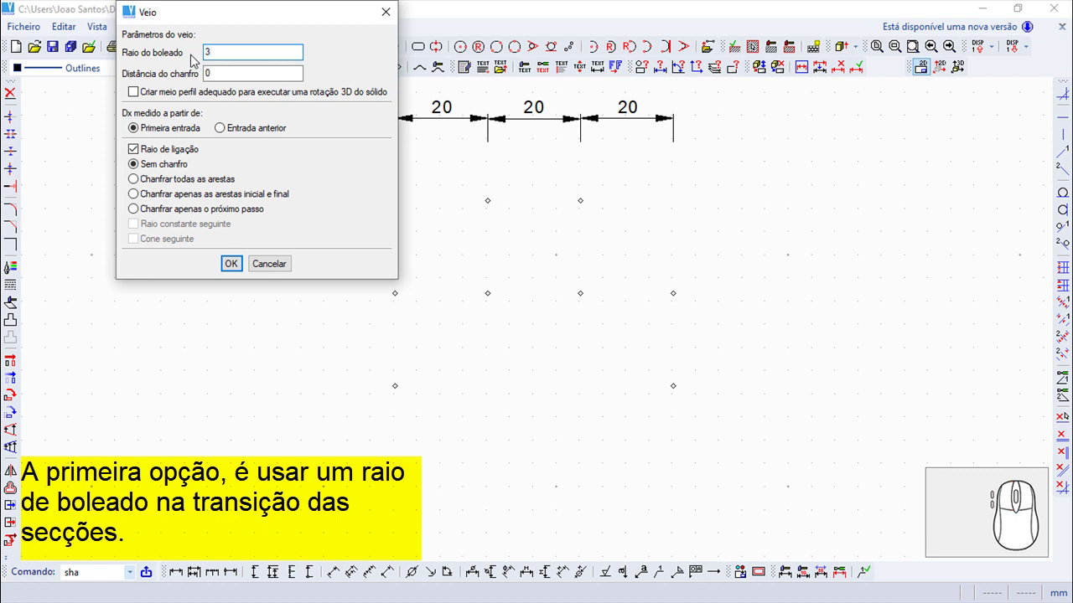
left_click(241, 267)
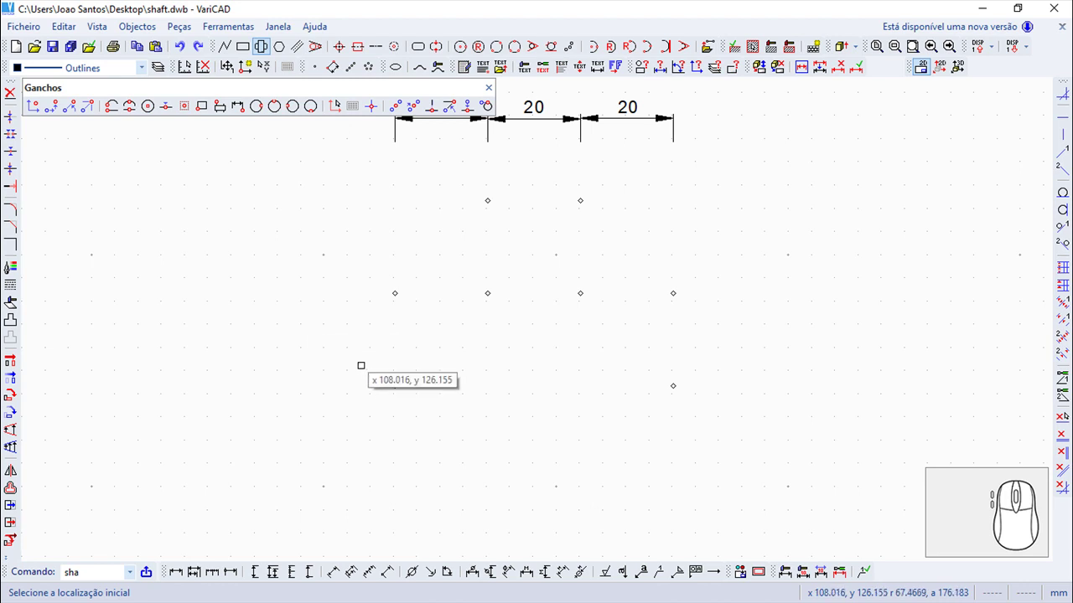
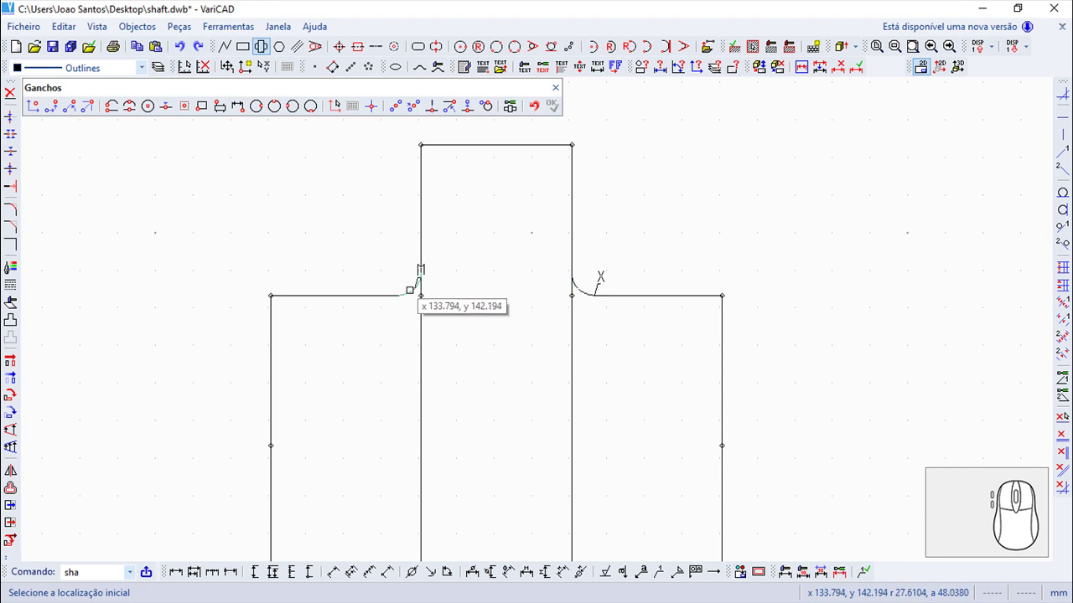
scroll("up", 3)
scroll("up", 3)
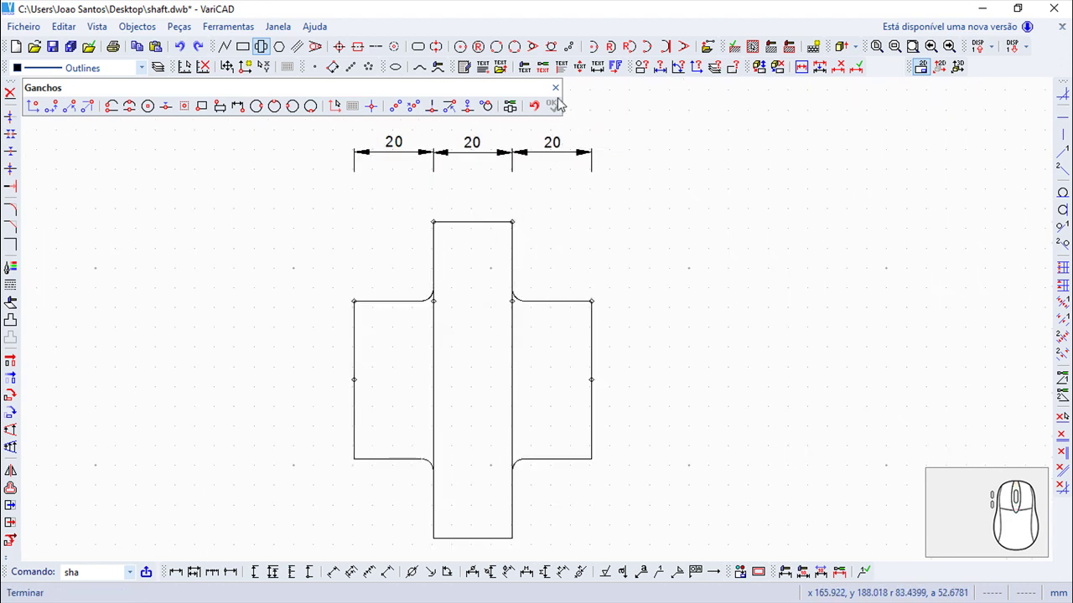
left_click(559, 94)
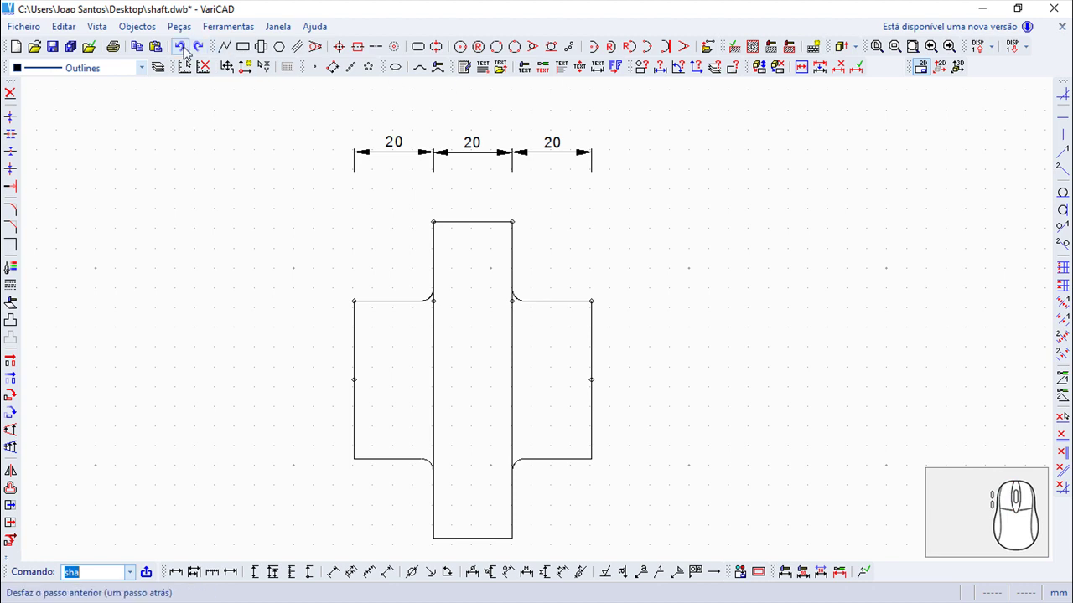
left_click(188, 48)
Restart Veio with chamfer distance 3 applied to all edges (Chanfrar todas as arestas)
scroll("up", 3)
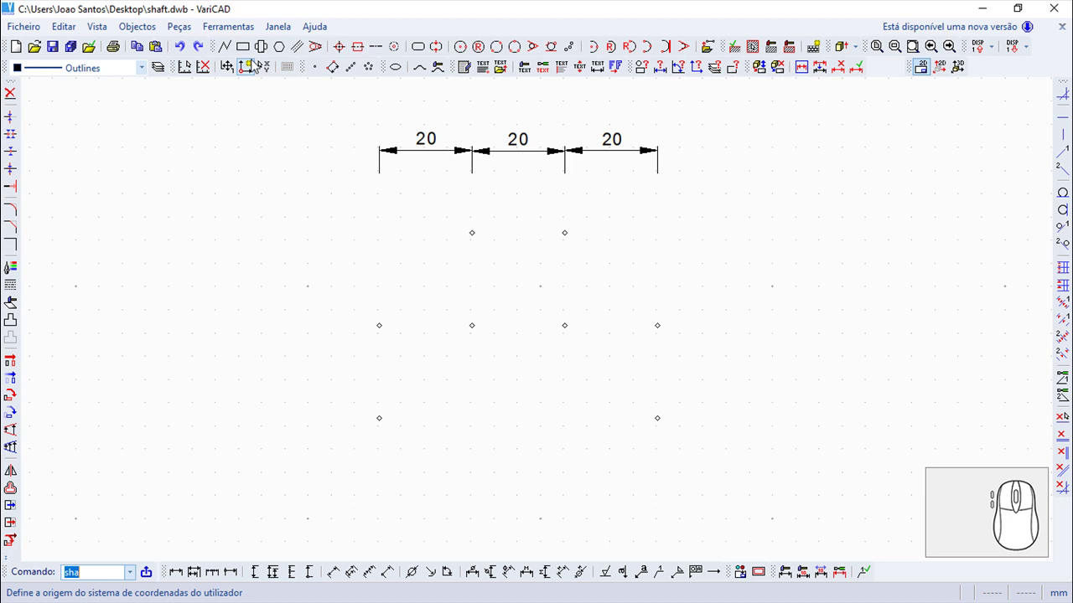
left_click(270, 52)
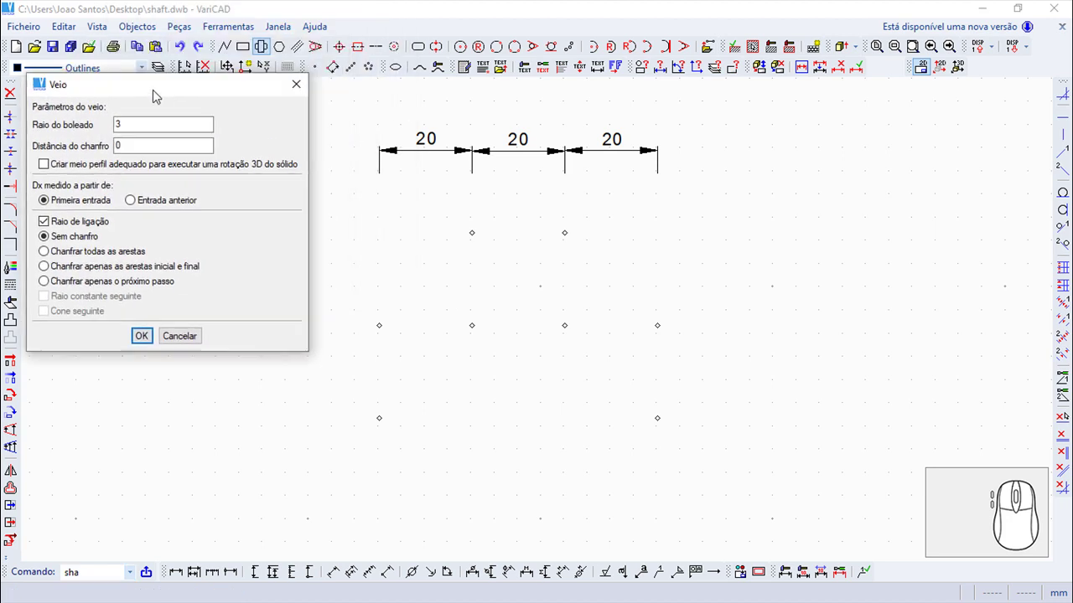
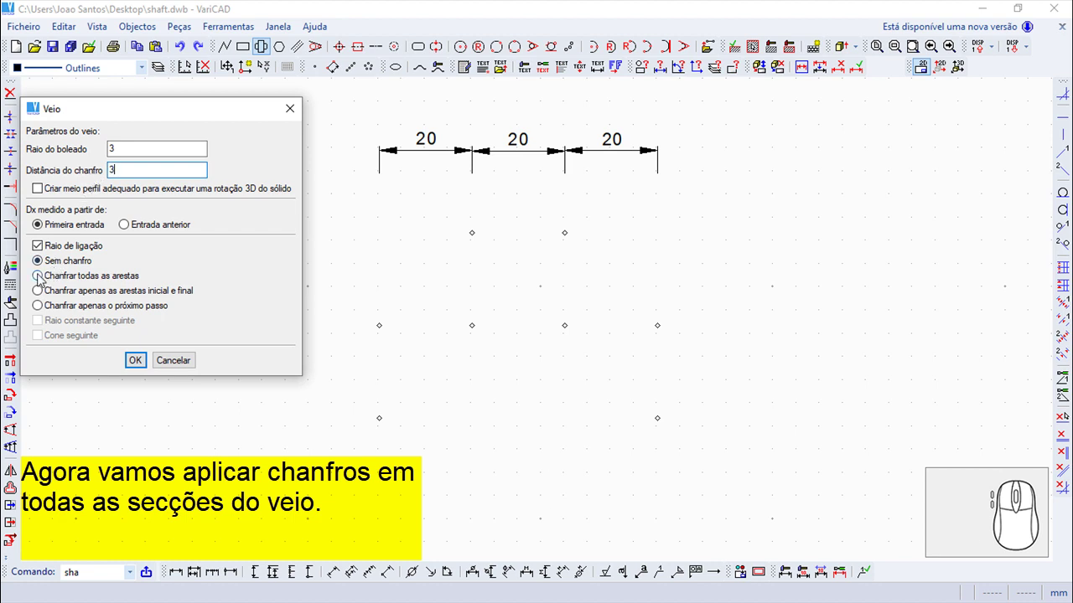
left_click(42, 279)
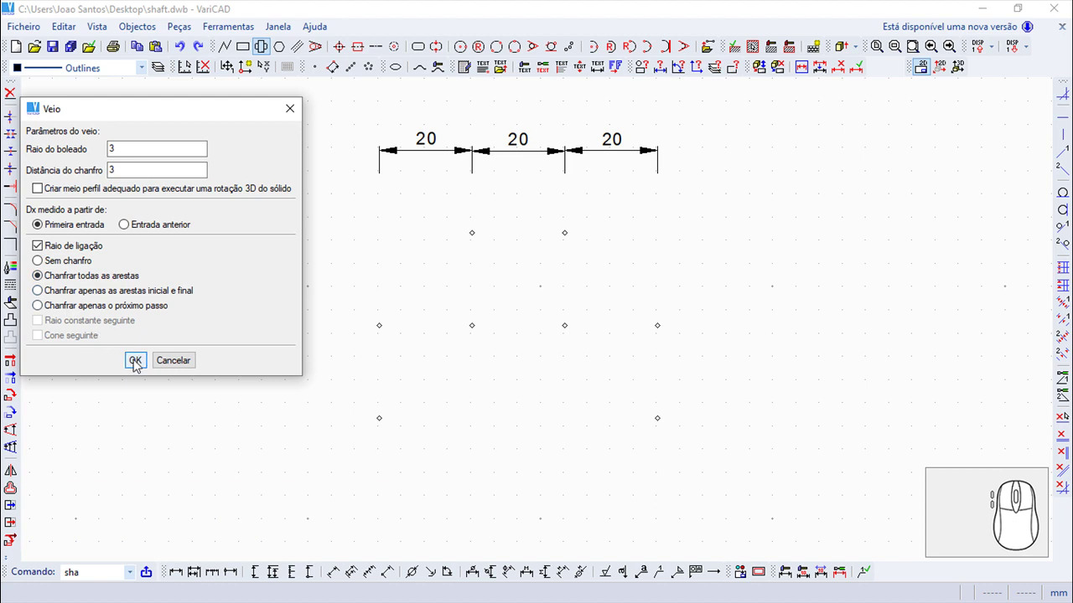
left_click(139, 361)
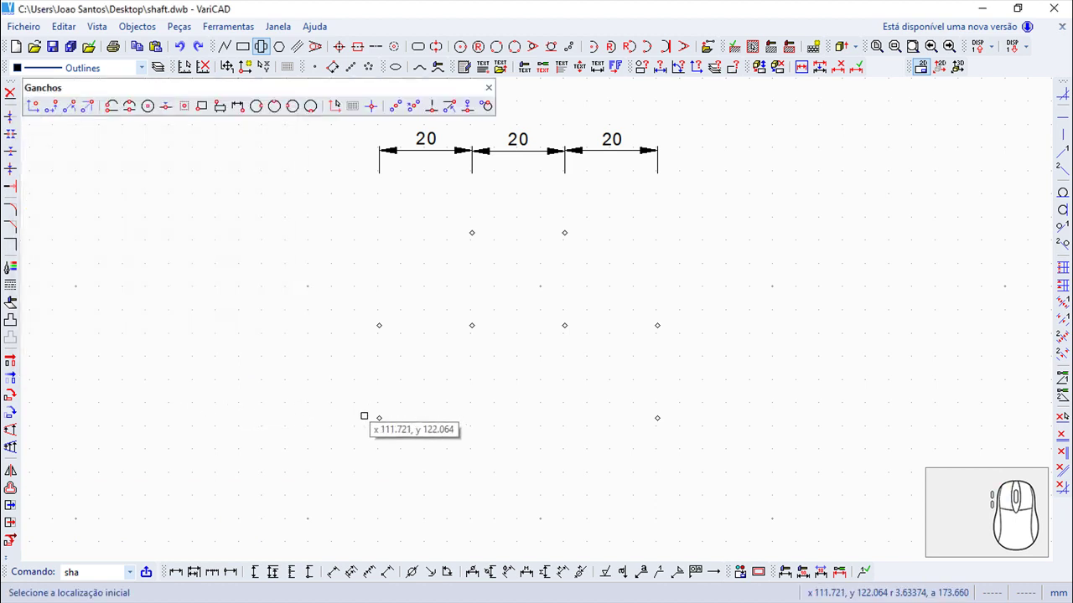
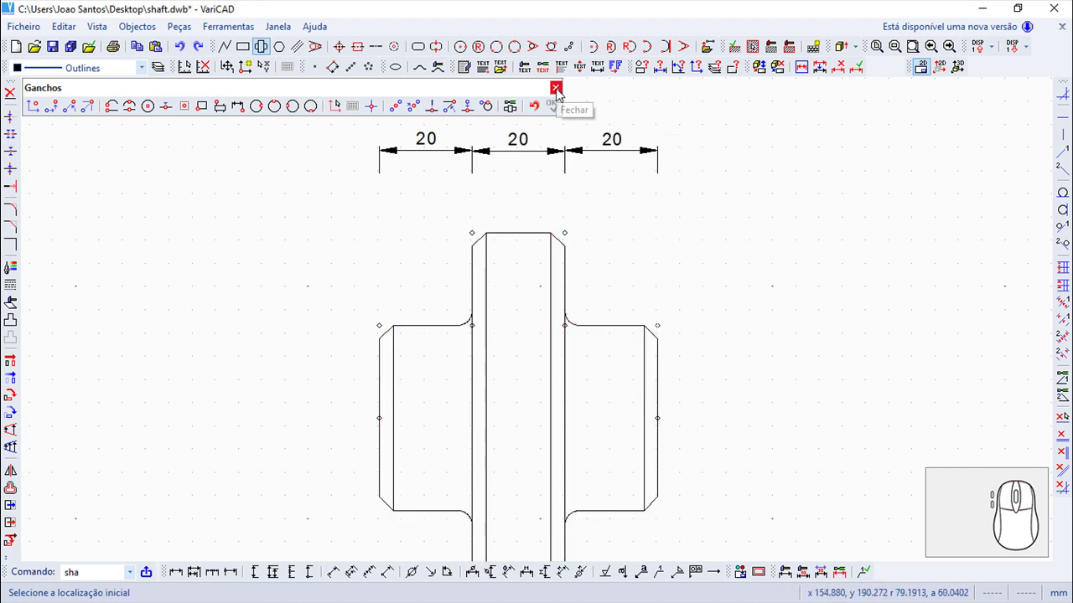
left_click(562, 94)
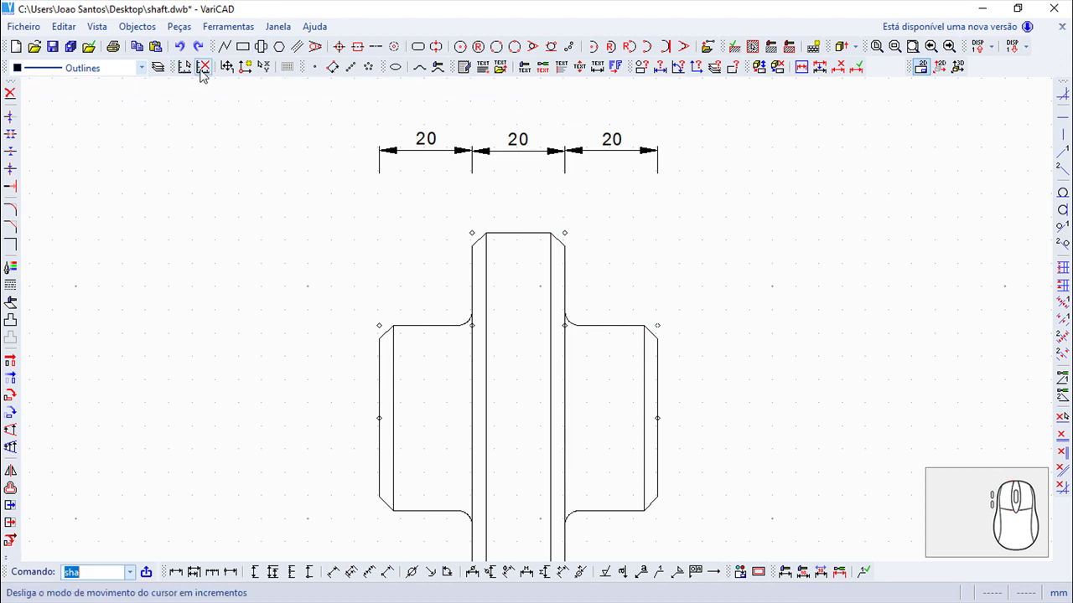
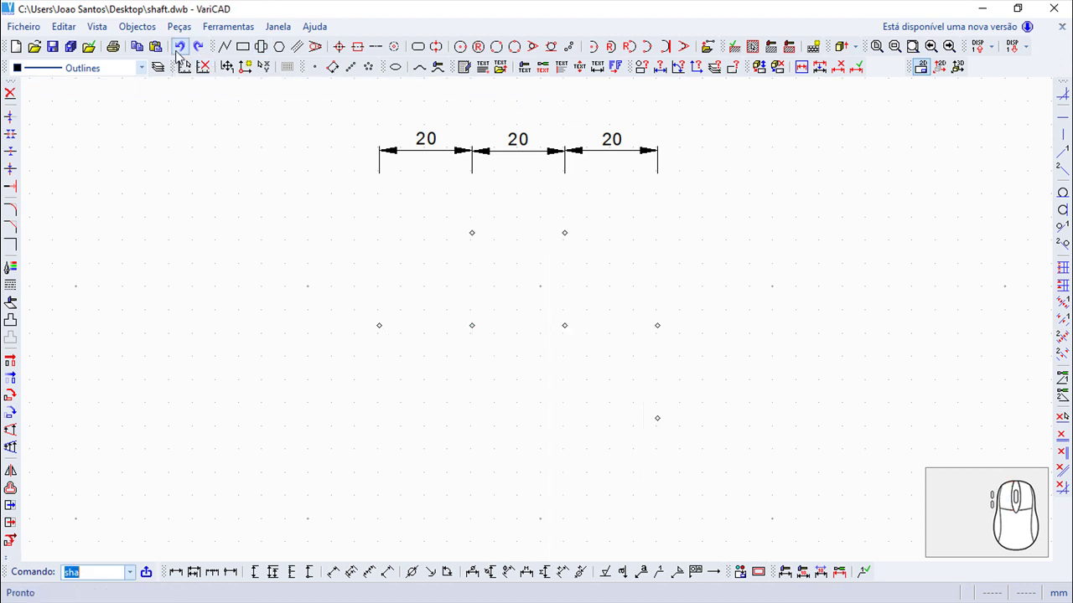
Restart Veio with chamfers limited to the first and last edges only
scroll("up", 3)
scroll("up", 3)
scroll("up", 3)
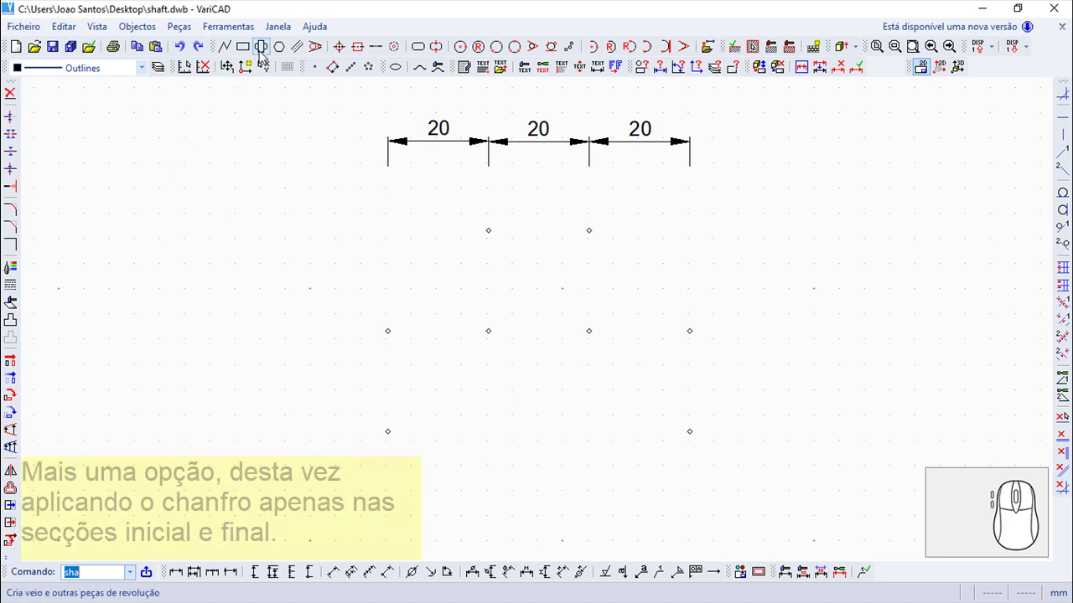
left_click(269, 53)
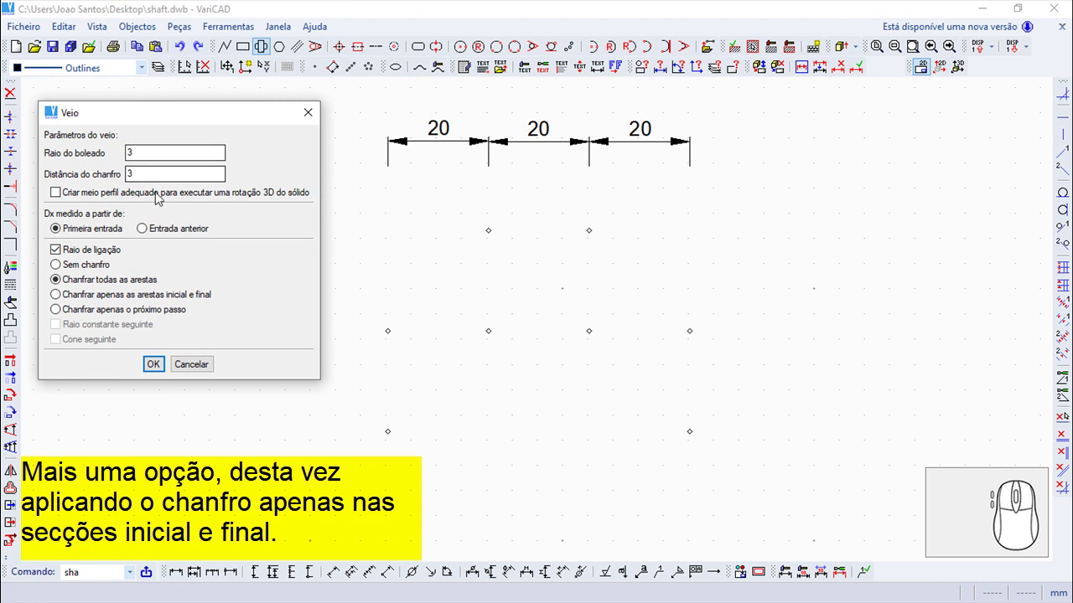
left_click(56, 297)
left_click(158, 372)
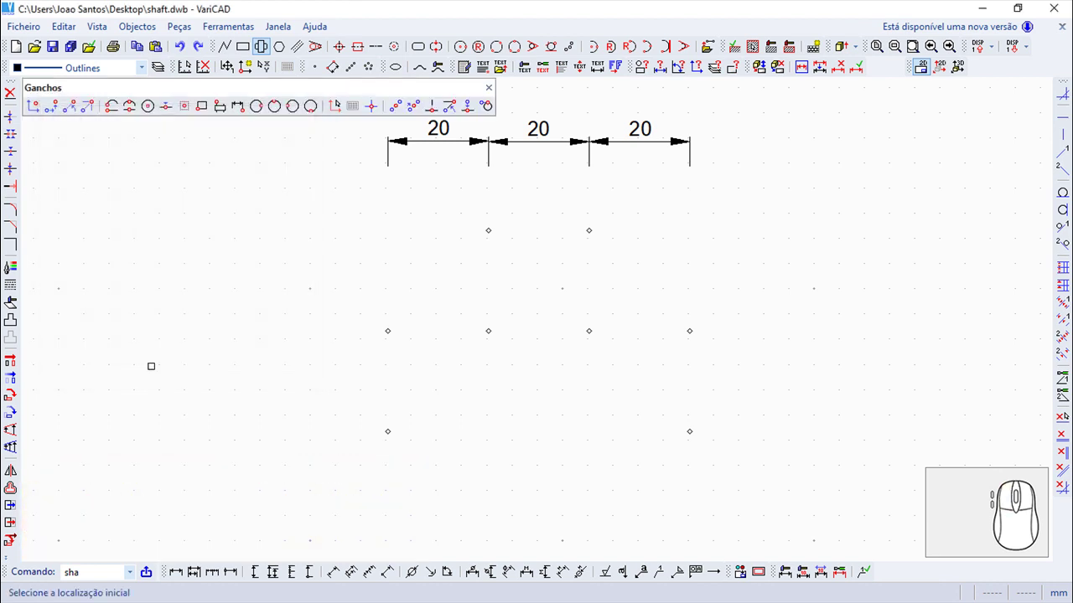
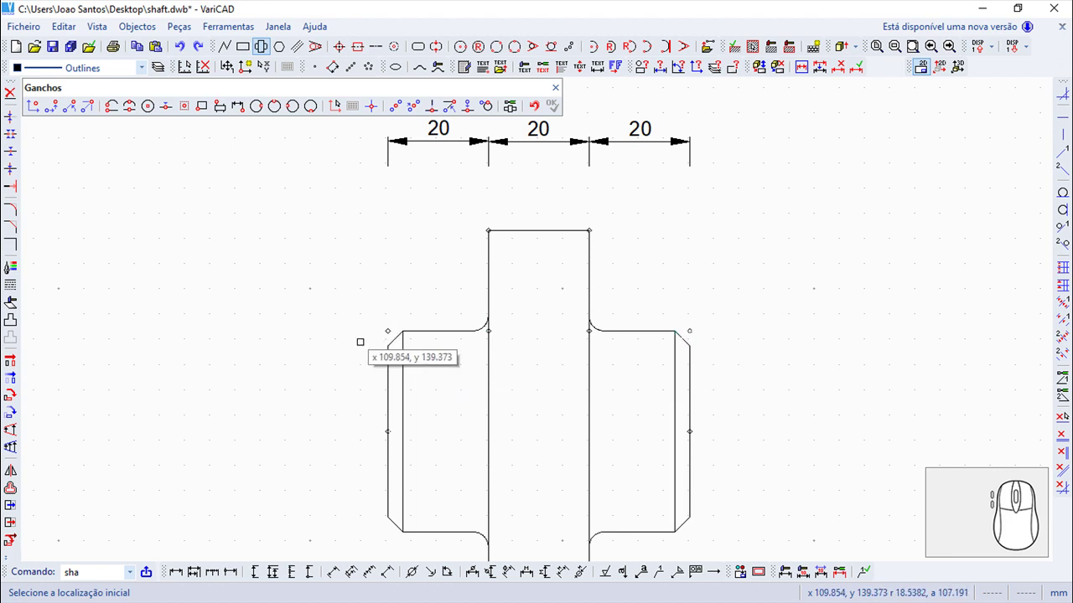
key("Escape")
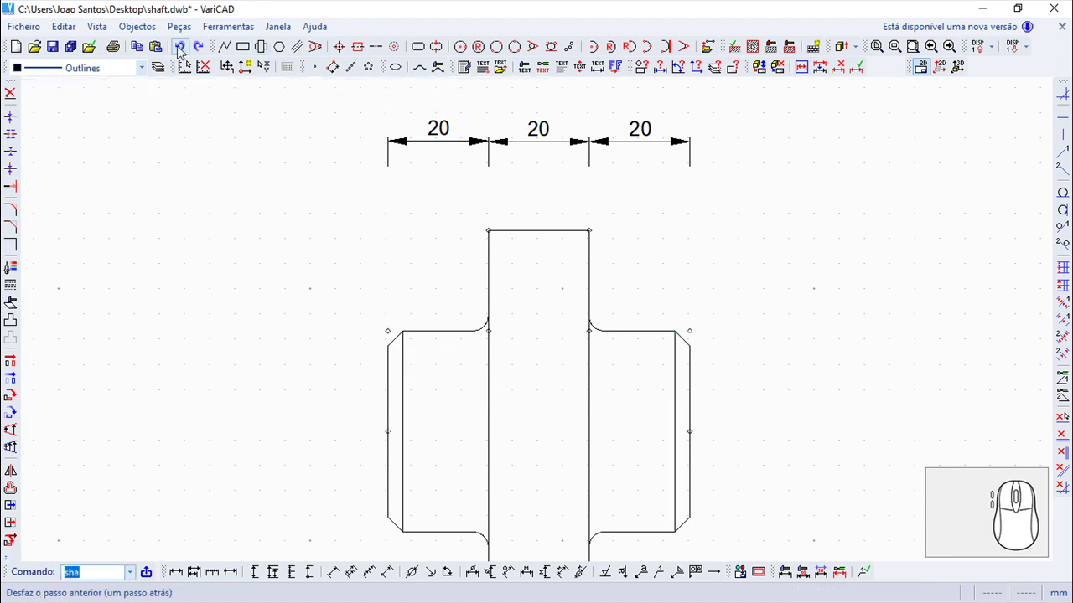
left_click(184, 51)
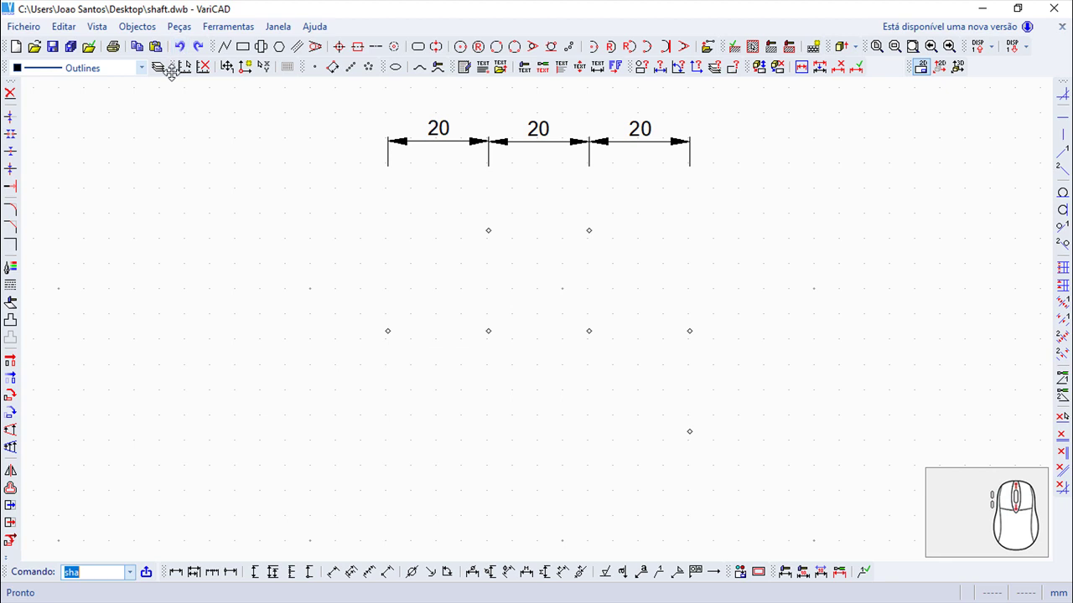
scroll("up", 3)
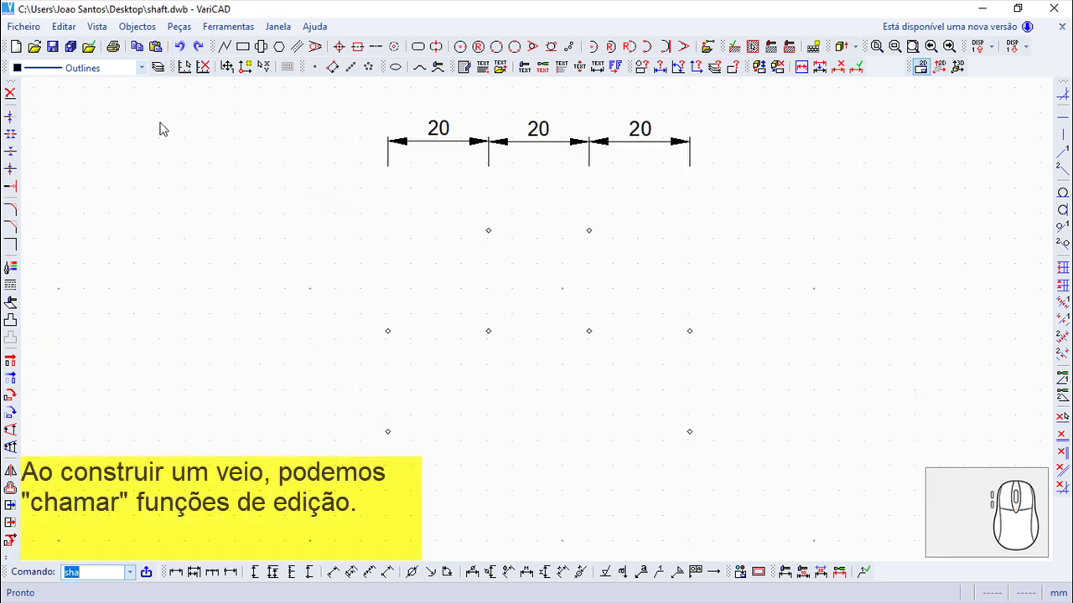
Start Veio with 'Chanfrar apenas o próximo passo' selected and confirm
left_click(269, 49)
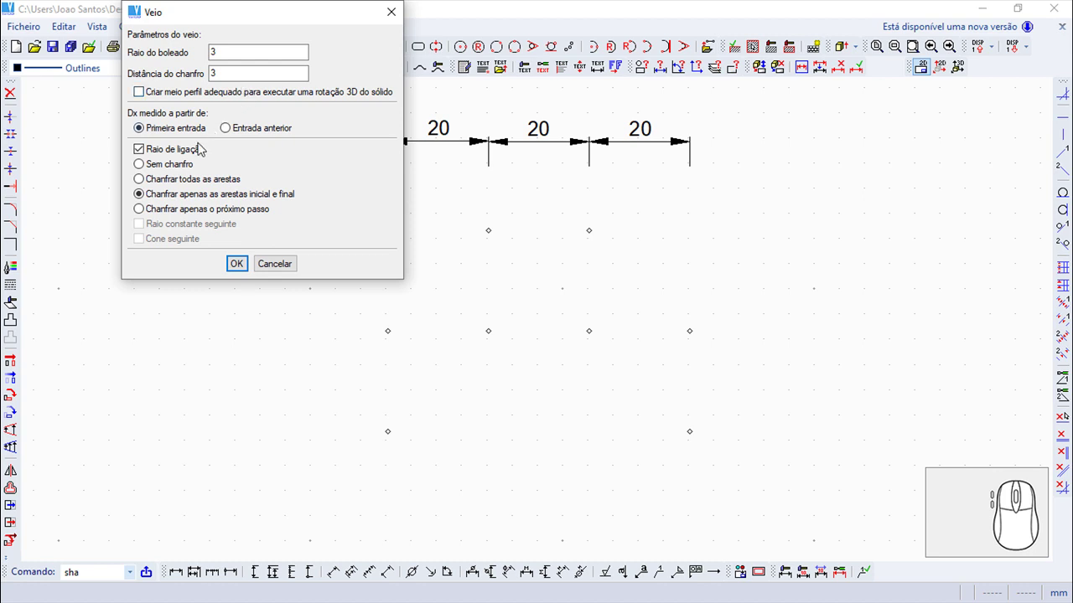
left_click(142, 217)
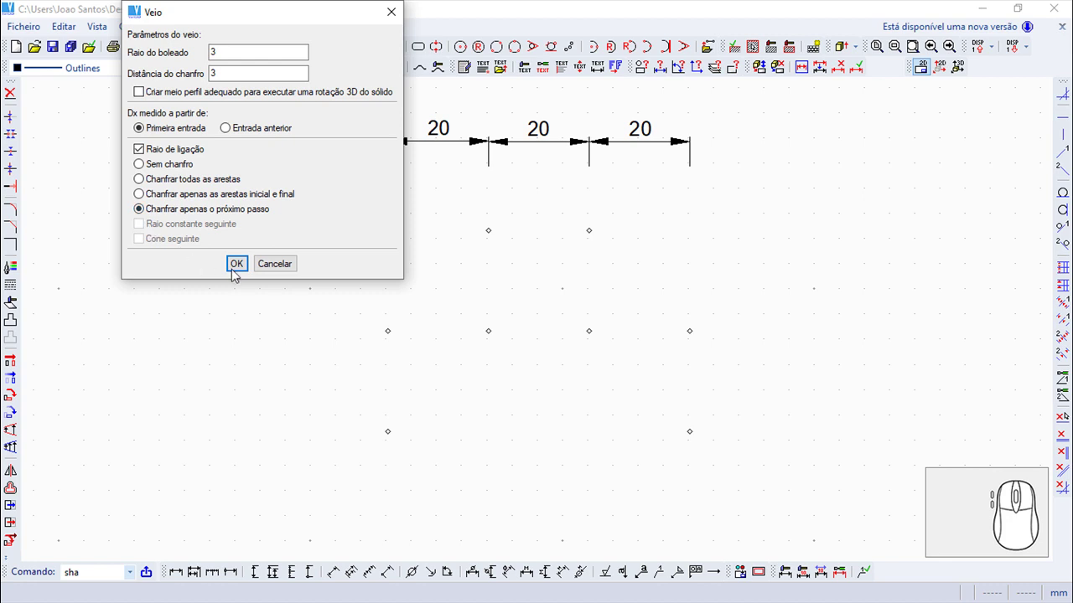
left_click(244, 274)
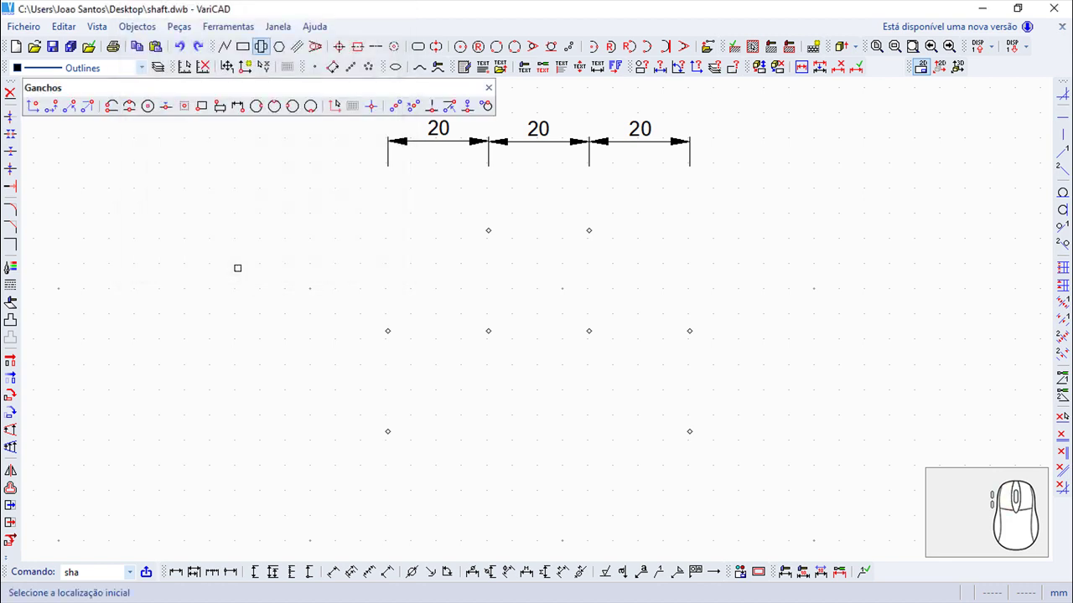
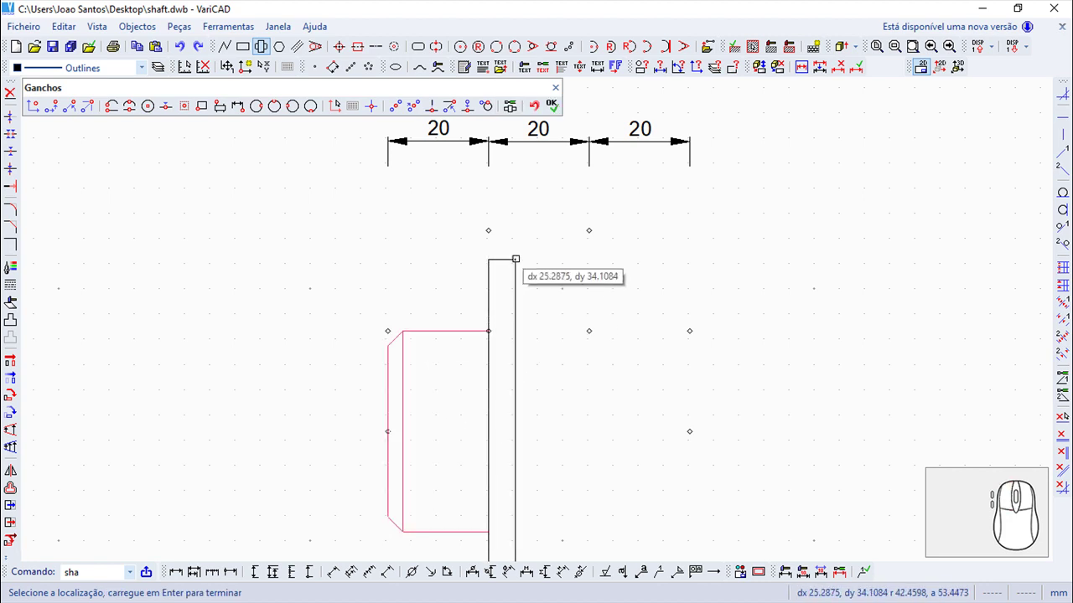
Mid-profile, enable 'Cone seguinte' so the next shaft section is conical
left_click(518, 107)
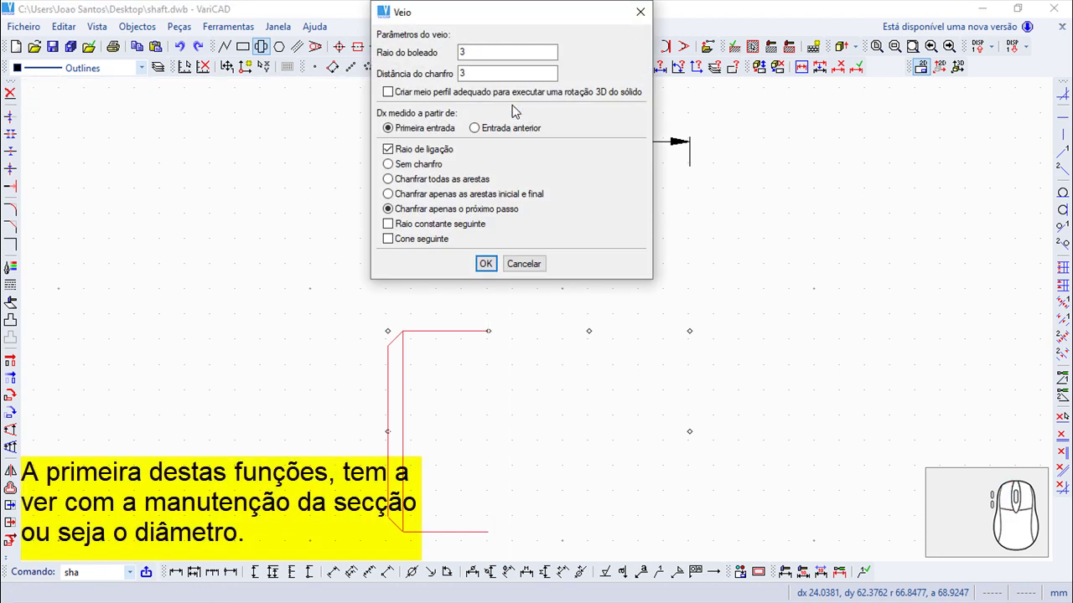
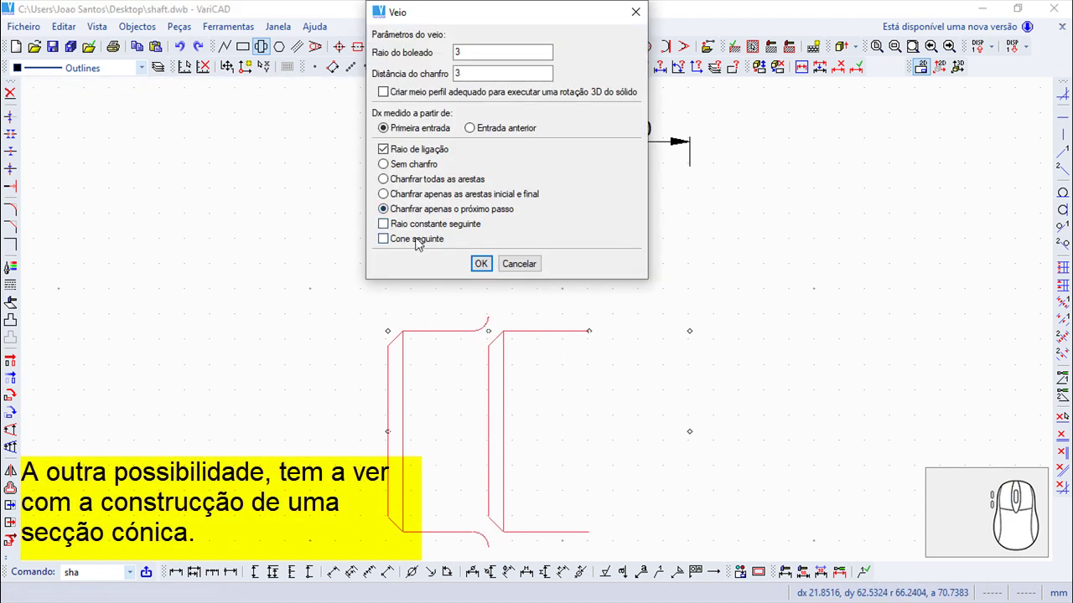
left_click(389, 242)
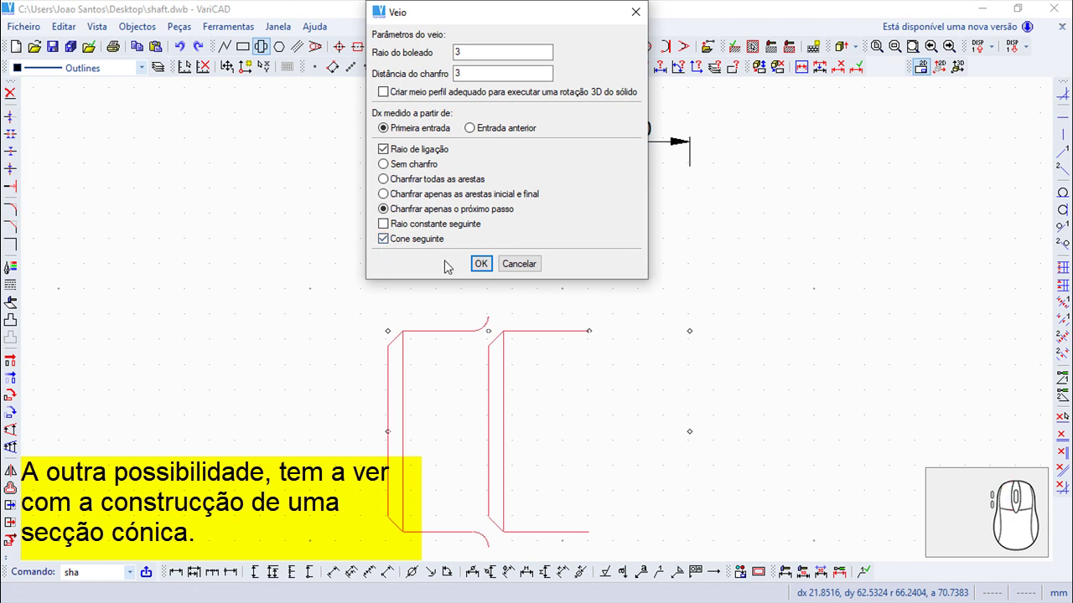
left_click(488, 273)
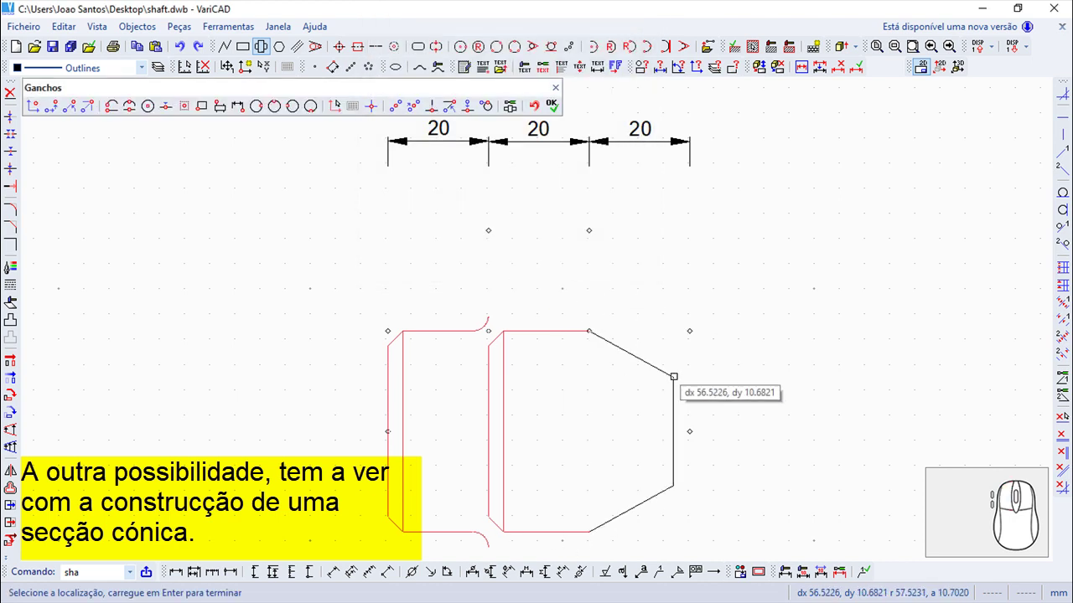
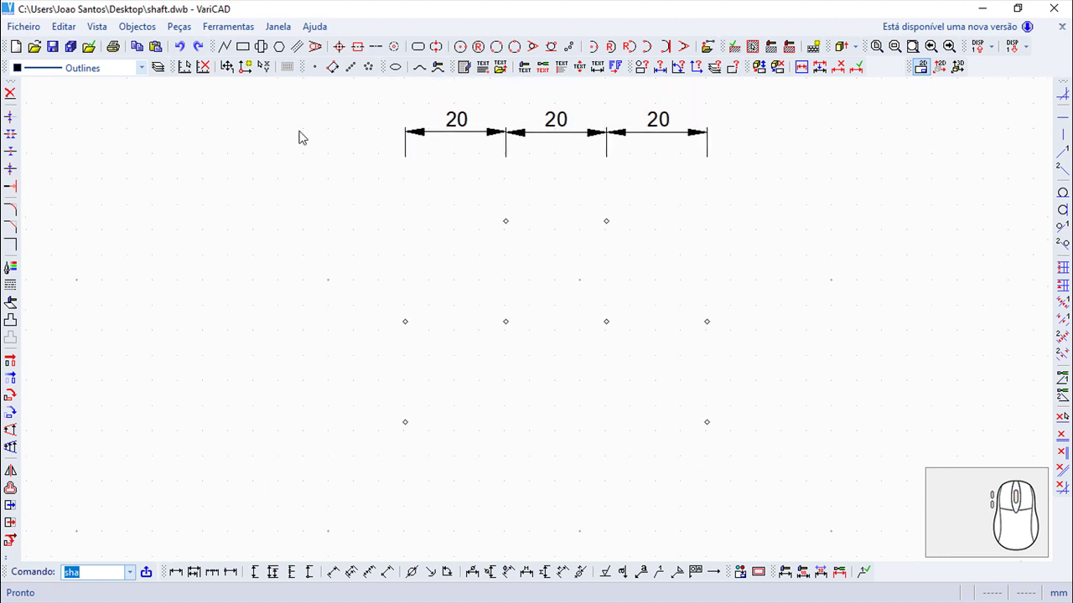
Start Veio with the half-profile option for a 3D solid revolve enabled
left_click(263, 48)
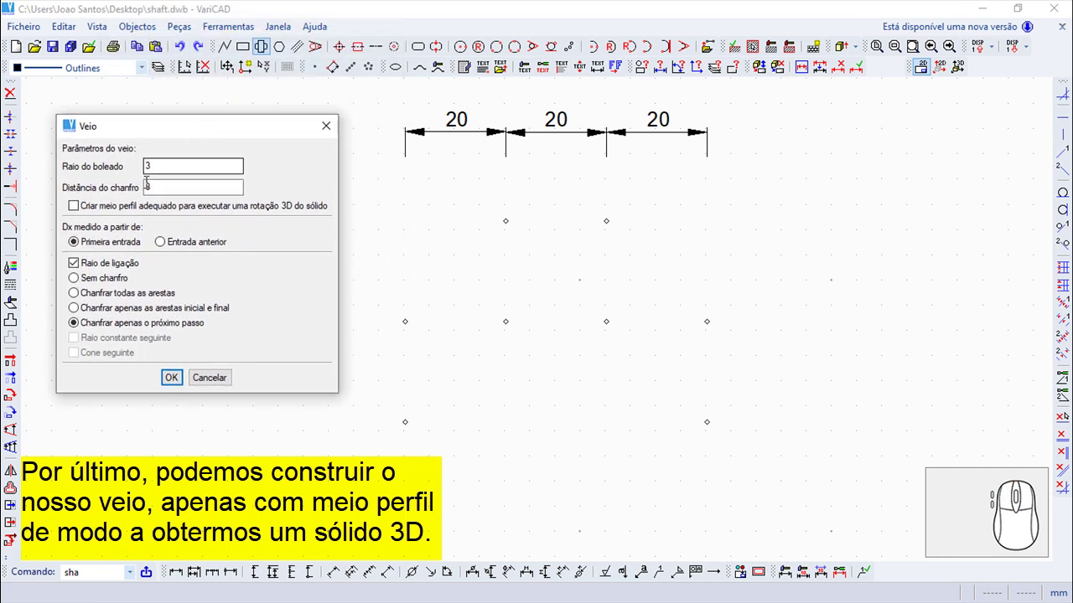
left_click(78, 211)
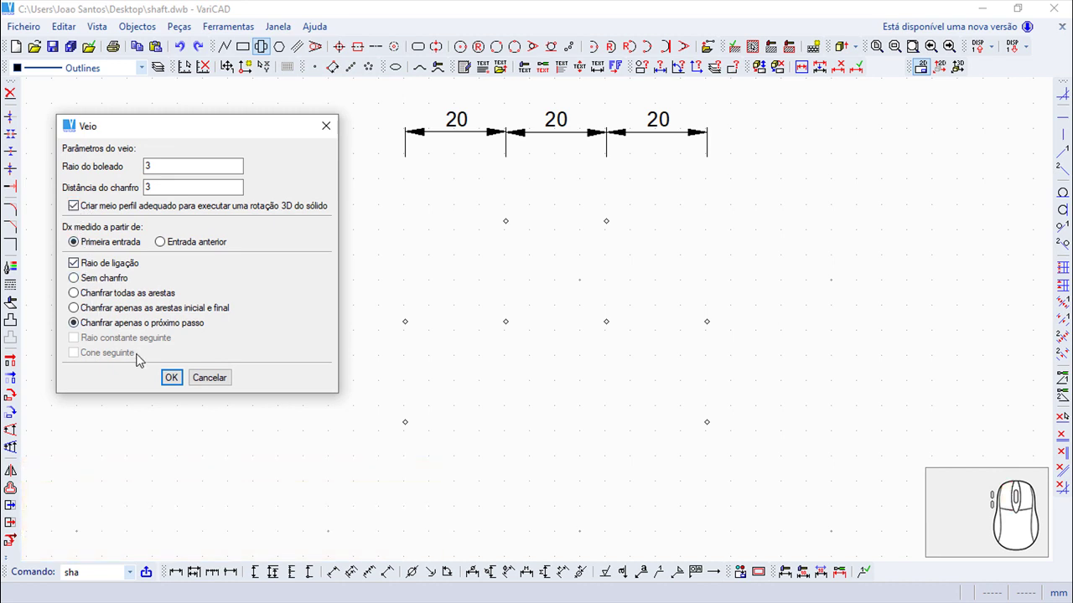
left_click(176, 375)
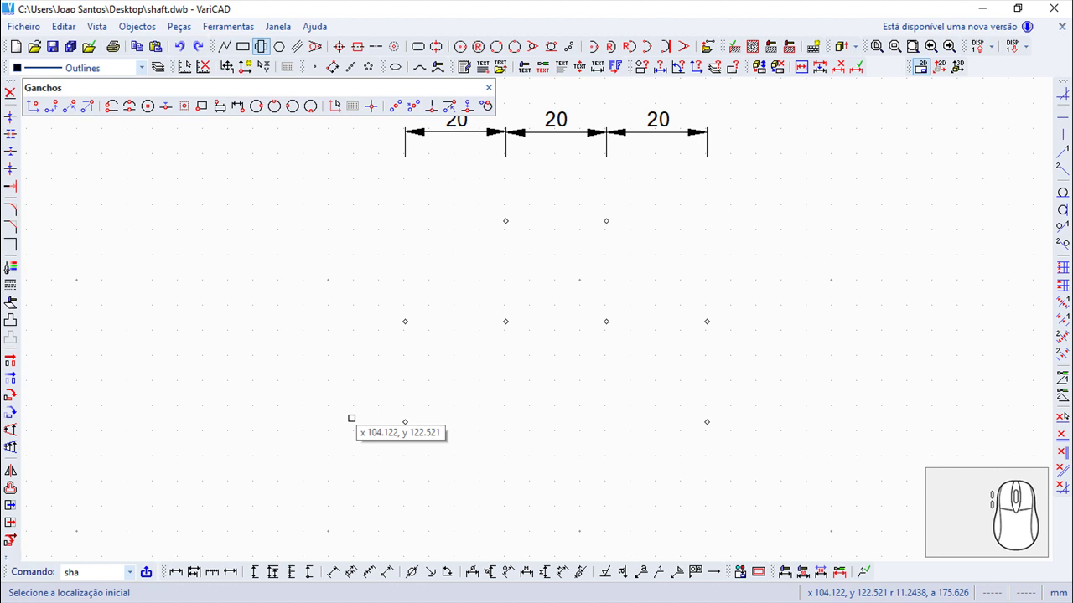
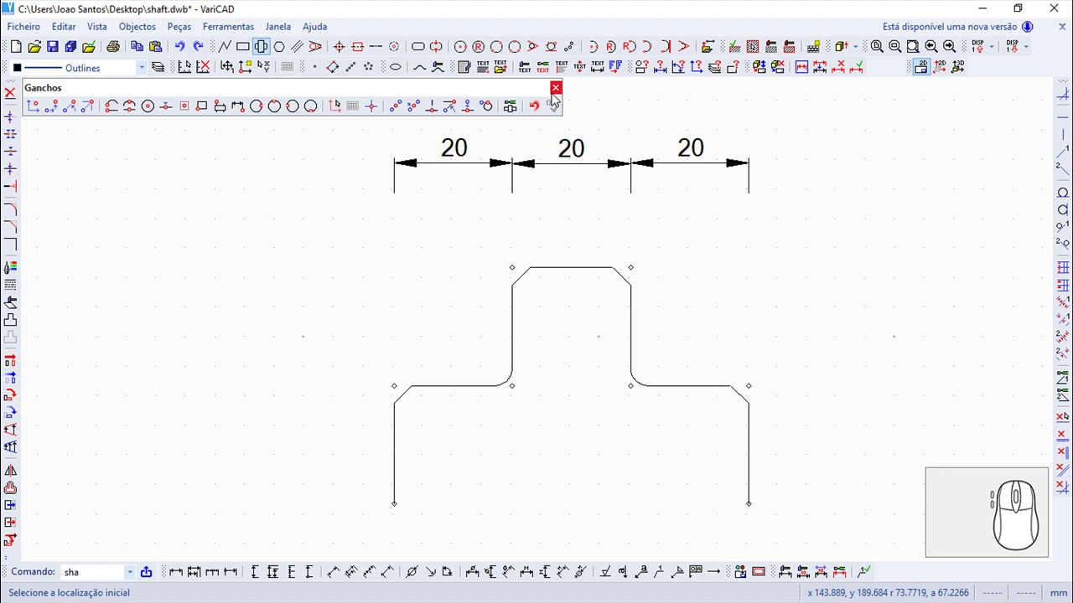
Finish the half-profile shaft with filleted and chamfered steps over the points
left_click(557, 93)
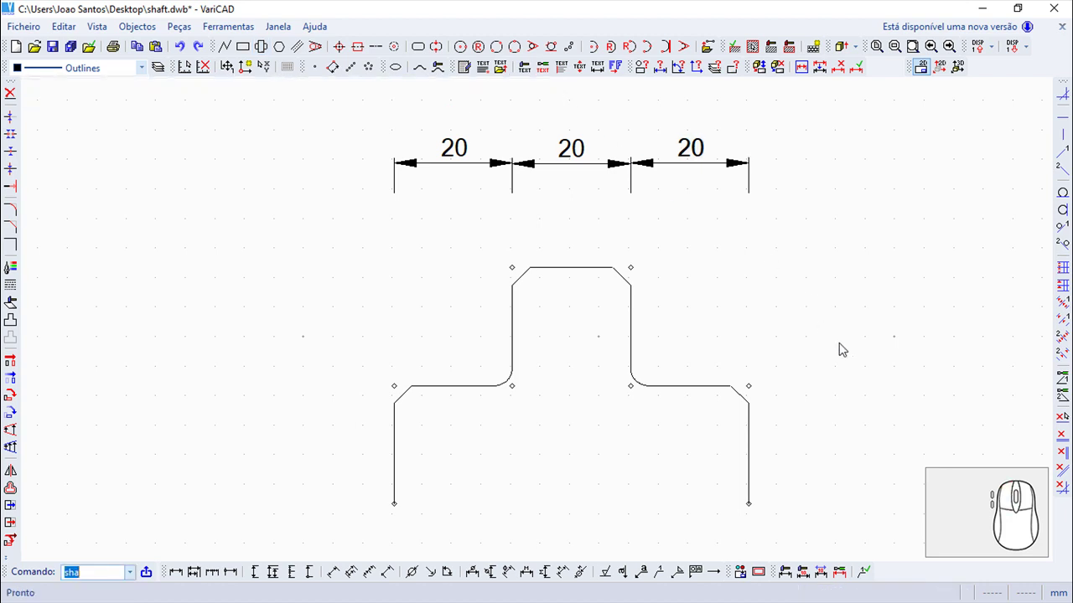